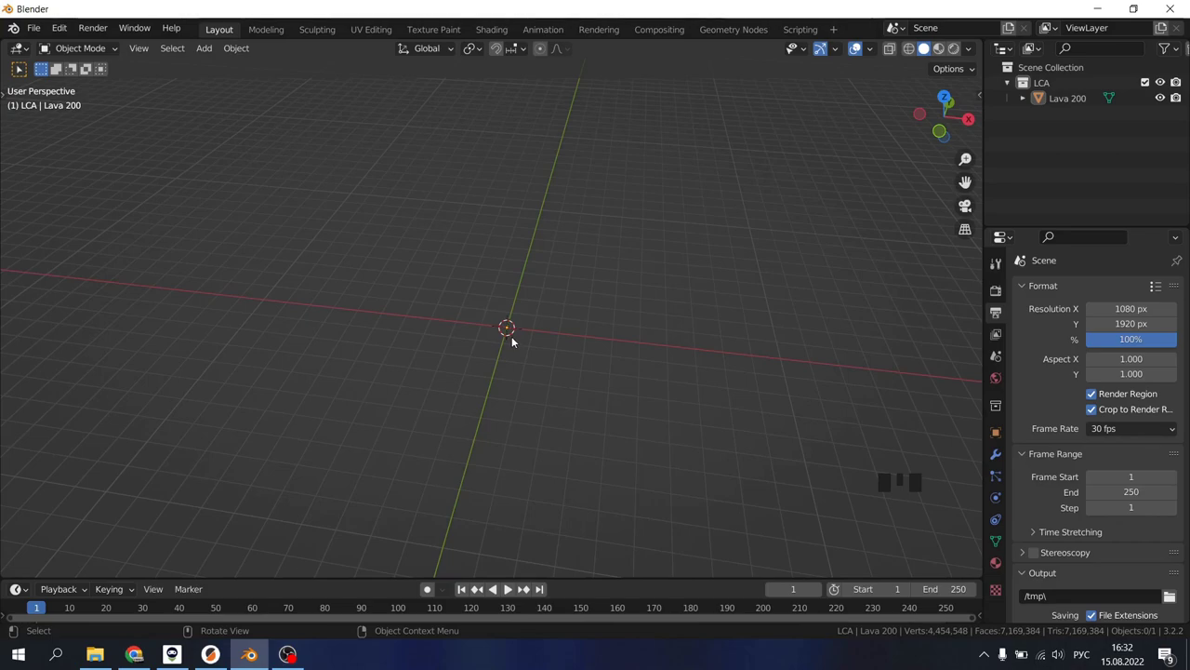
Clear the default objects from the scene, leaving an empty grid.
click(604, 313)
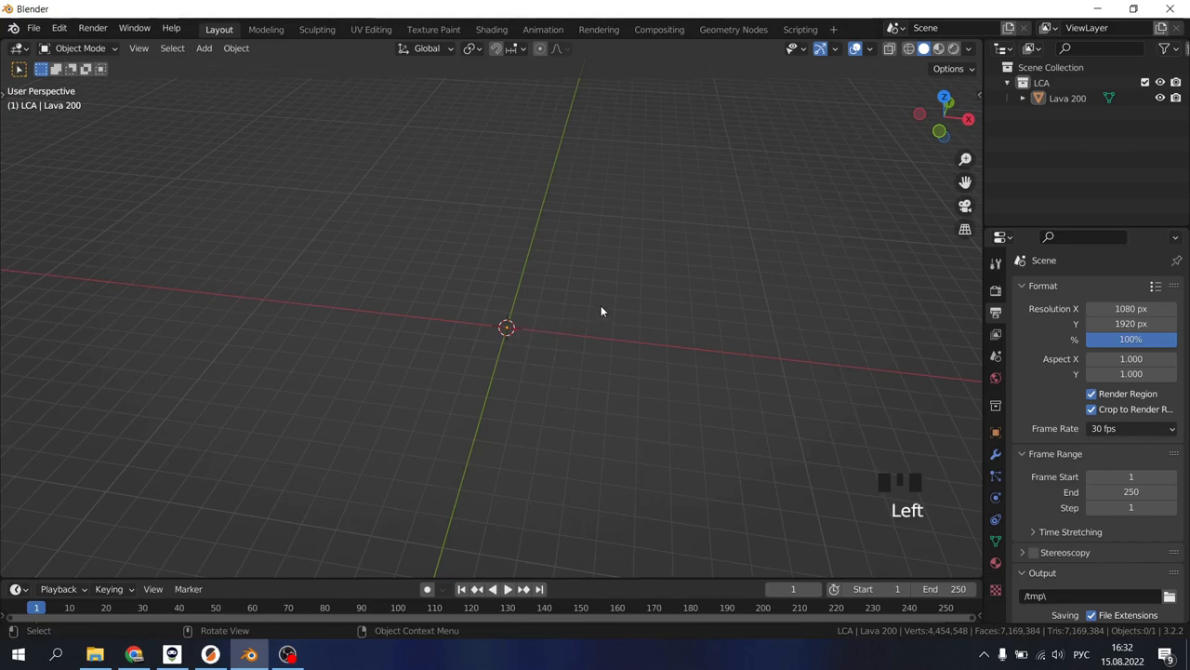
drag(576, 325, 627, 356)
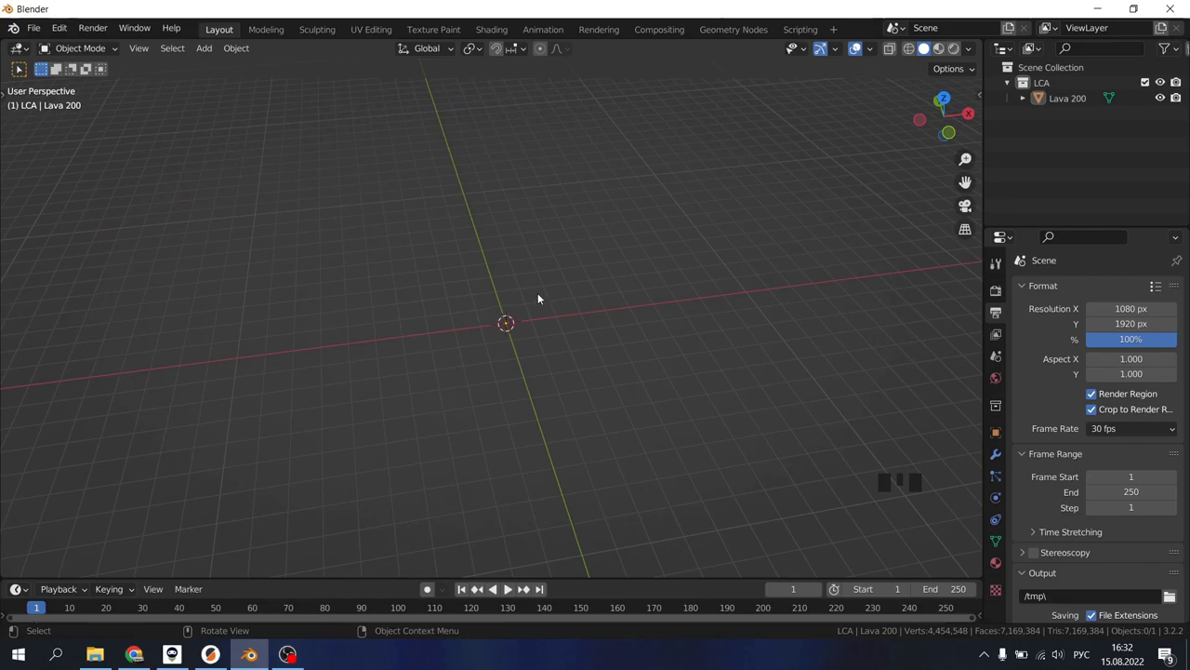
key(a)
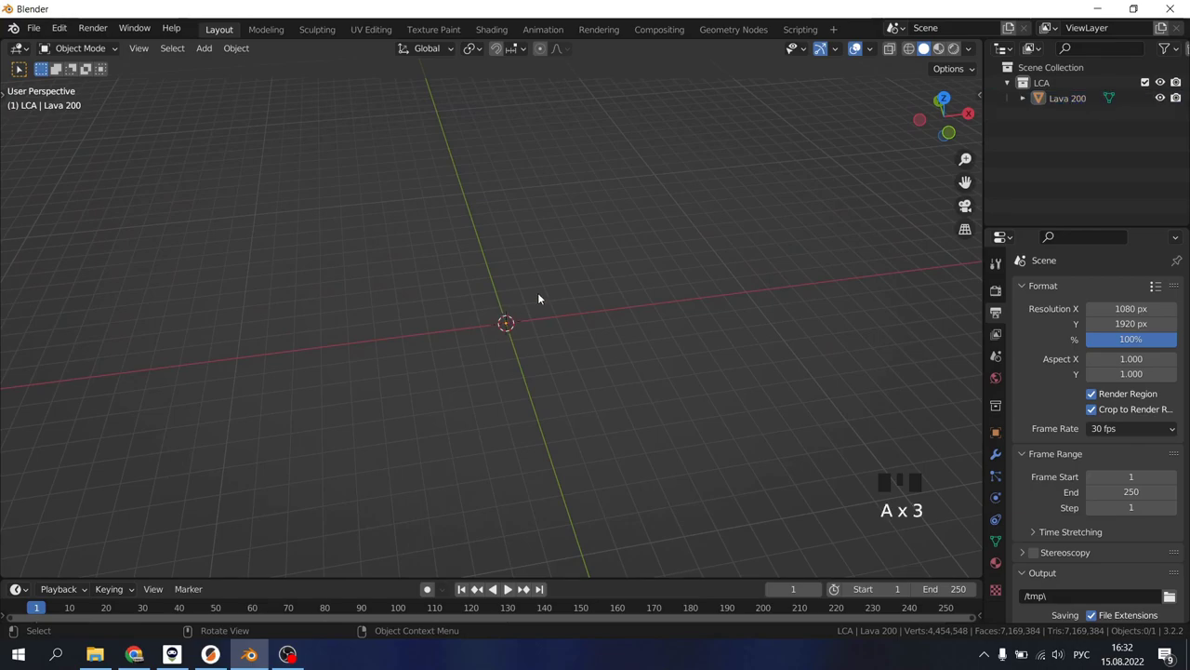
key(x)
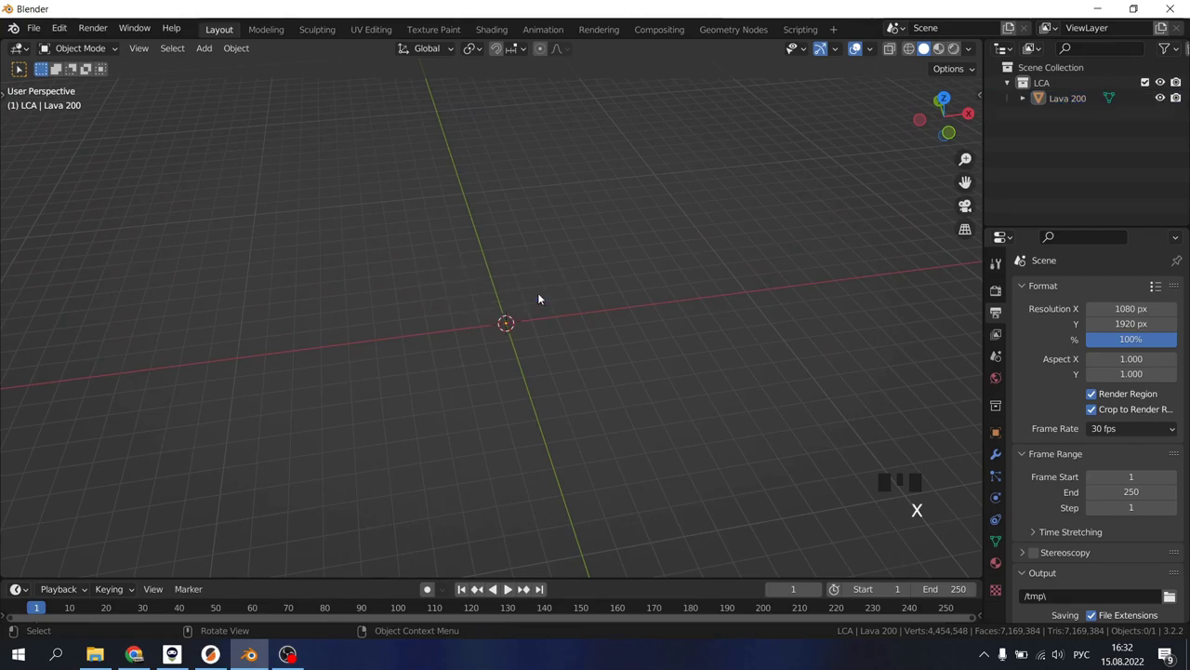
scroll(up, 3)
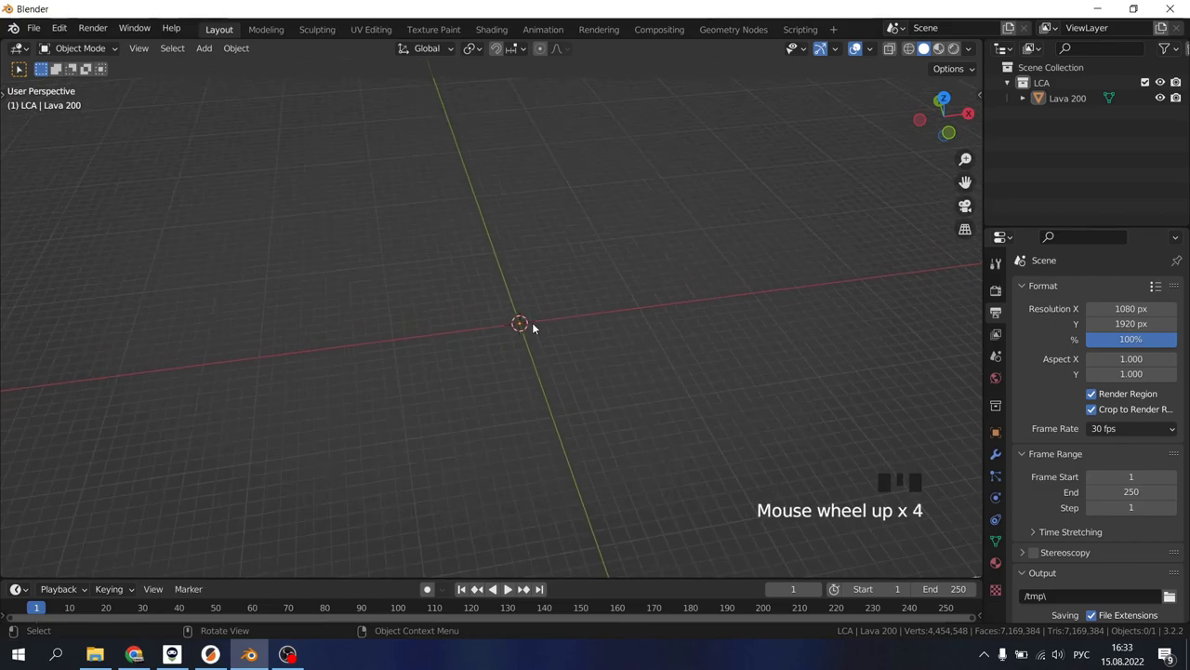
scroll(up, 3)
scroll(down, 3)
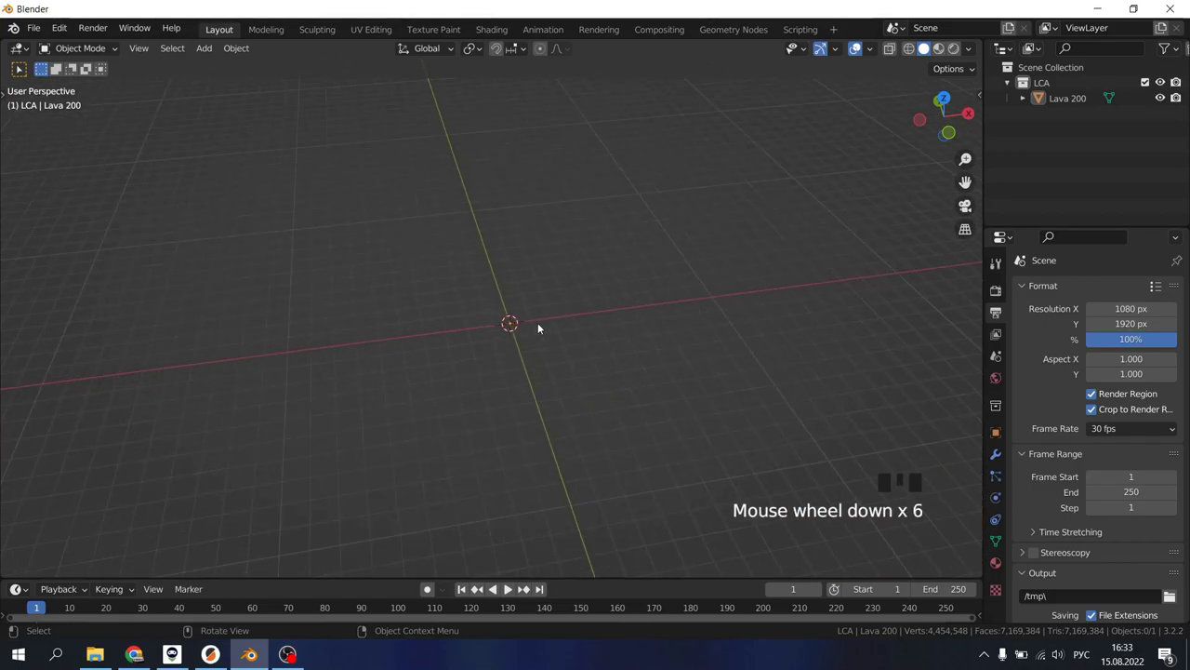
click(528, 268)
key(a)
key(a)
key(x)
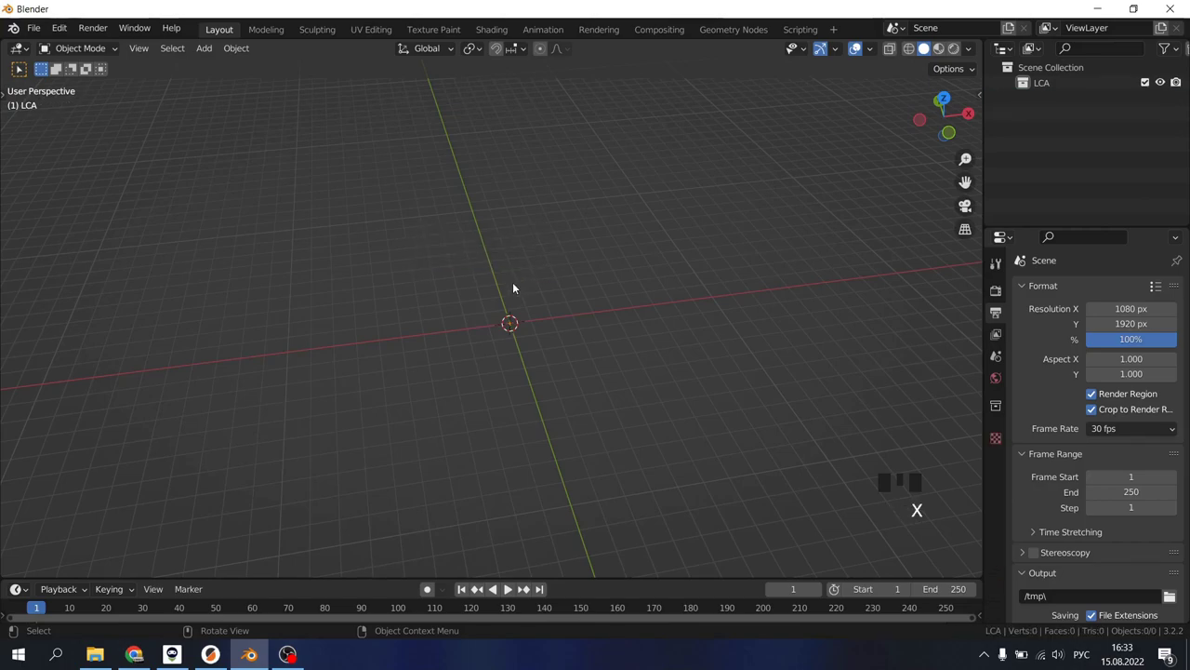
drag(576, 341, 468, 358)
scroll(up, 3)
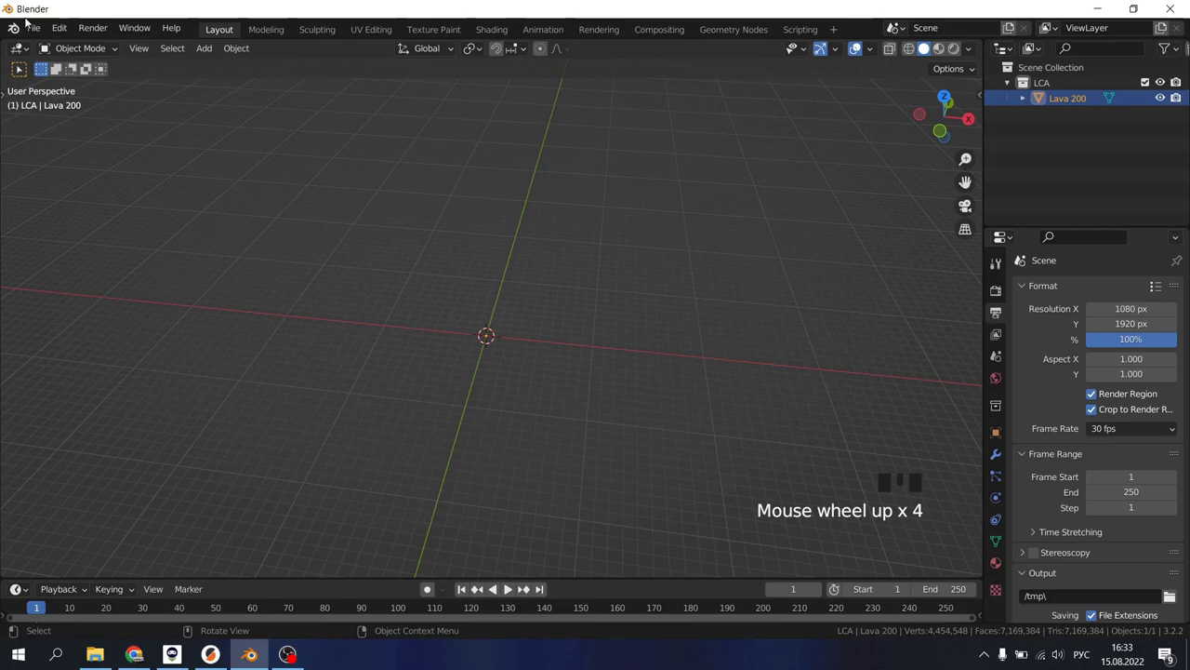
Import the ribbed vase from a Wavefront OBJ file and inspect it from above.
drag(32, 30, 248, 414)
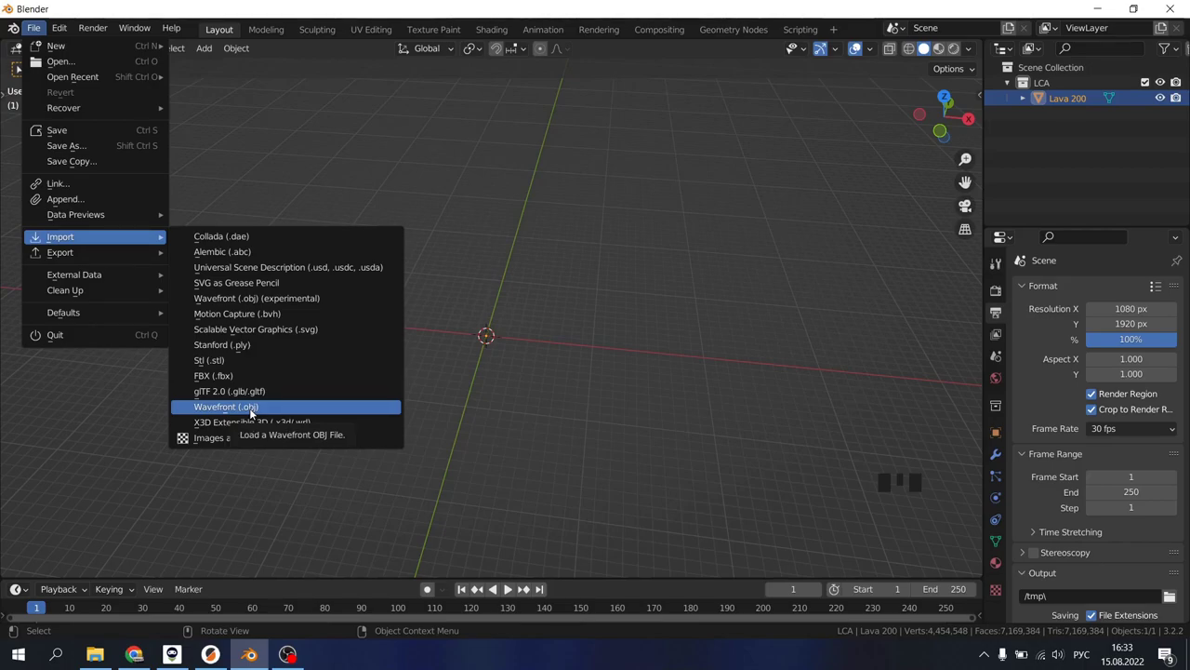
click(636, 389)
scroll(up, 3)
scroll(up, 3)
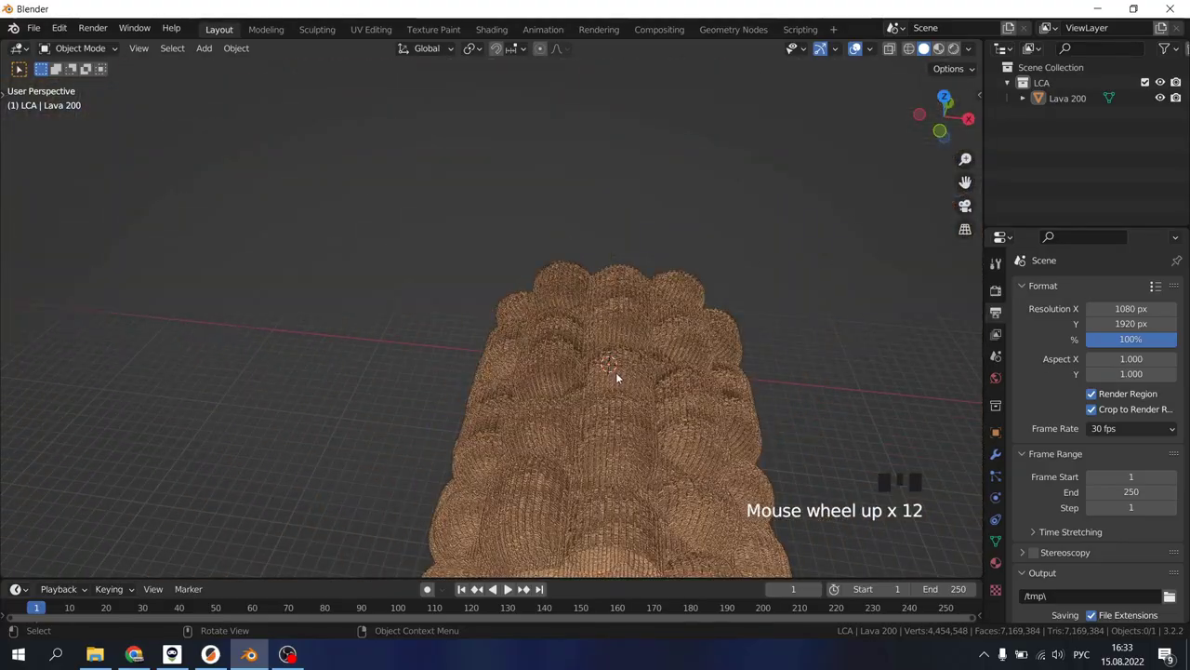
drag(626, 400, 620, 488)
scroll(up, 3)
scroll(down, 3)
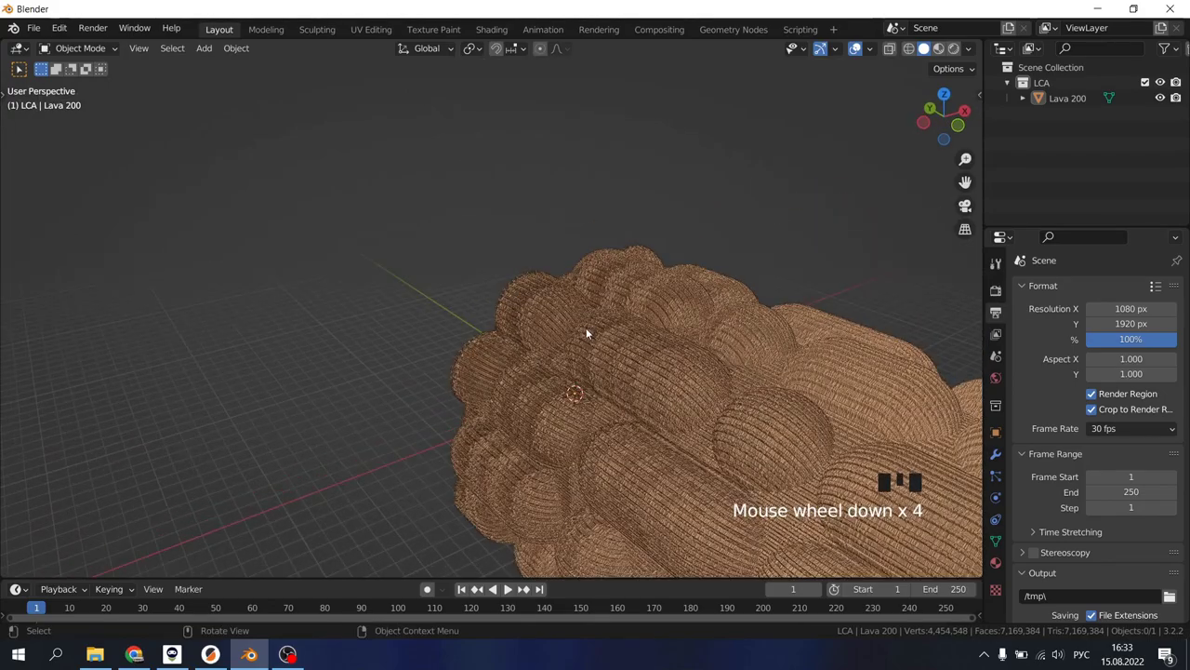
Scale the imported vase down and rotate it 90° about X so it stands upright.
click(589, 335)
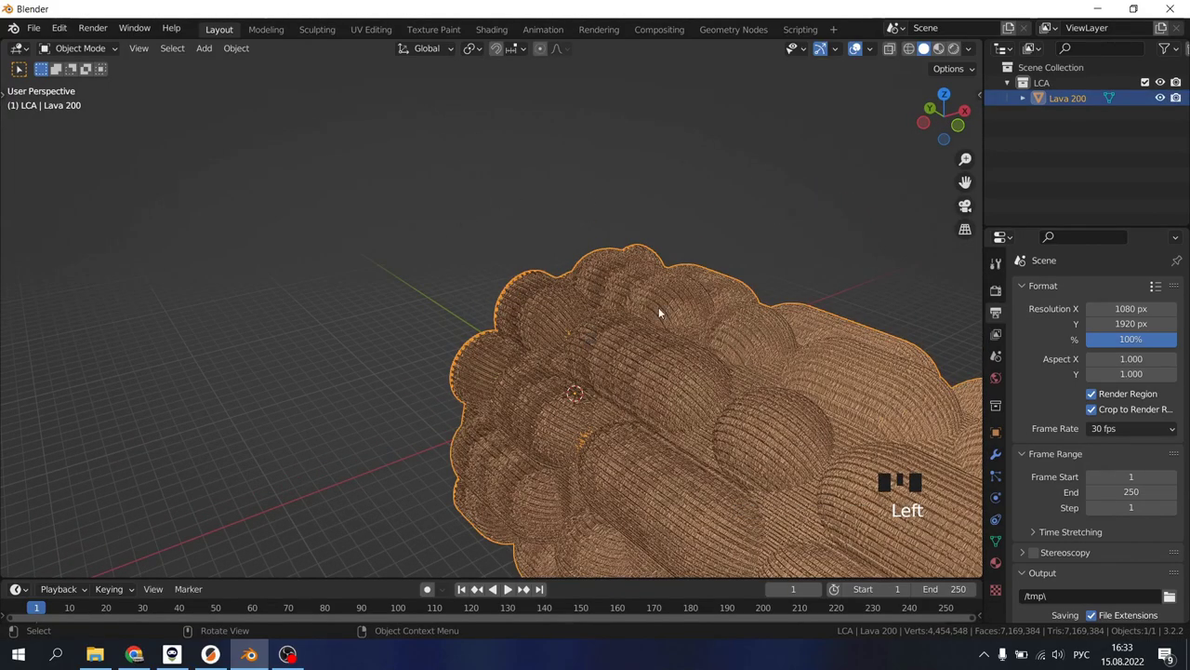
key(s)
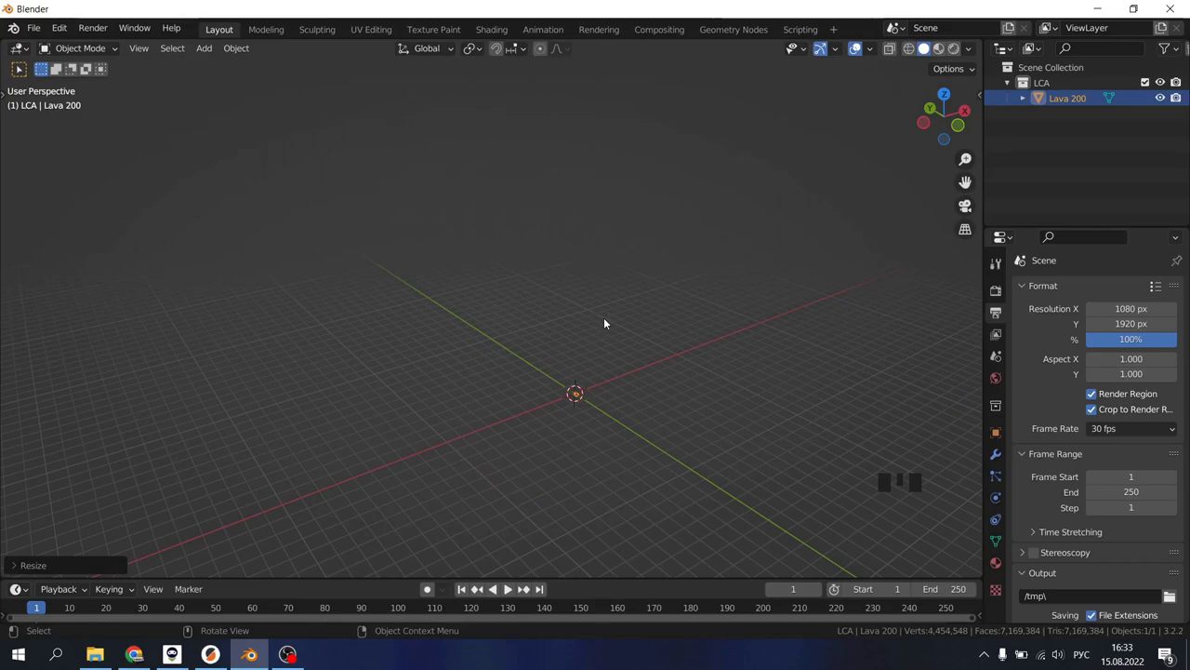
key(KP_Decimal)
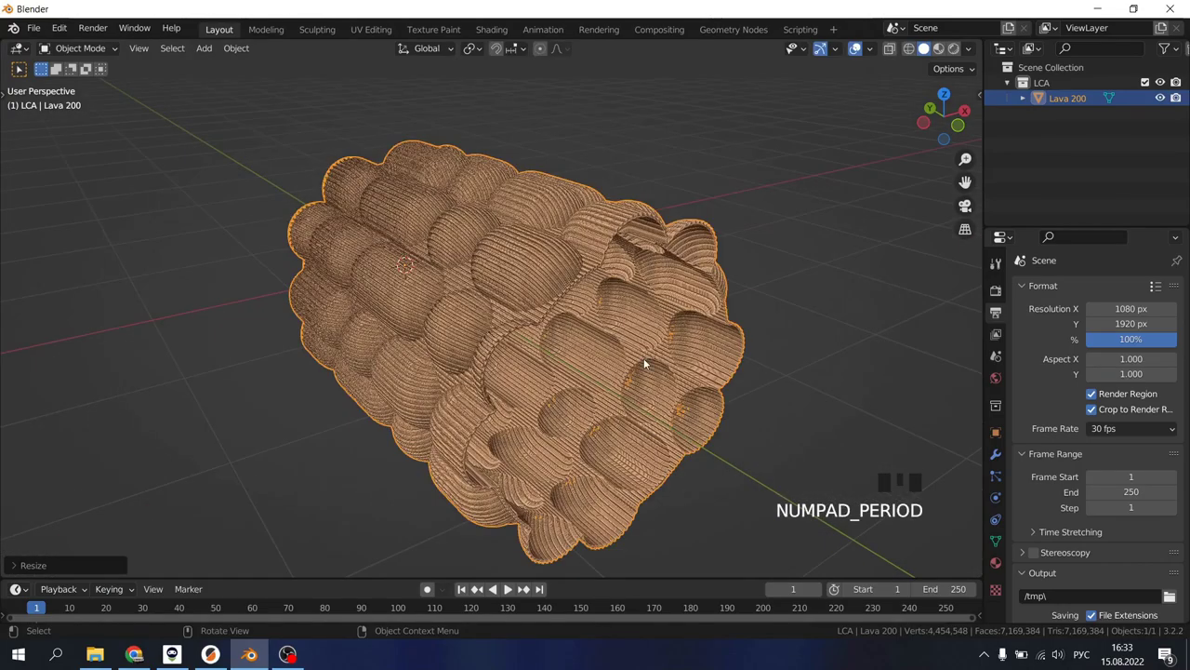
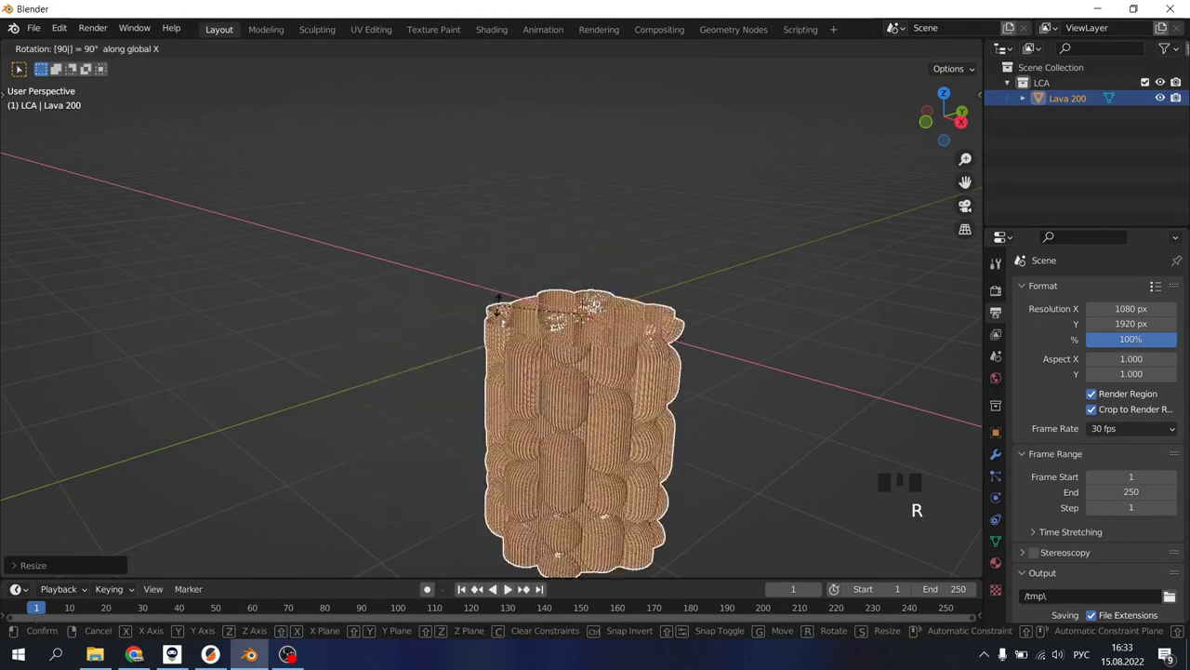
scroll(up, 3)
scroll(down, 3)
click(689, 343)
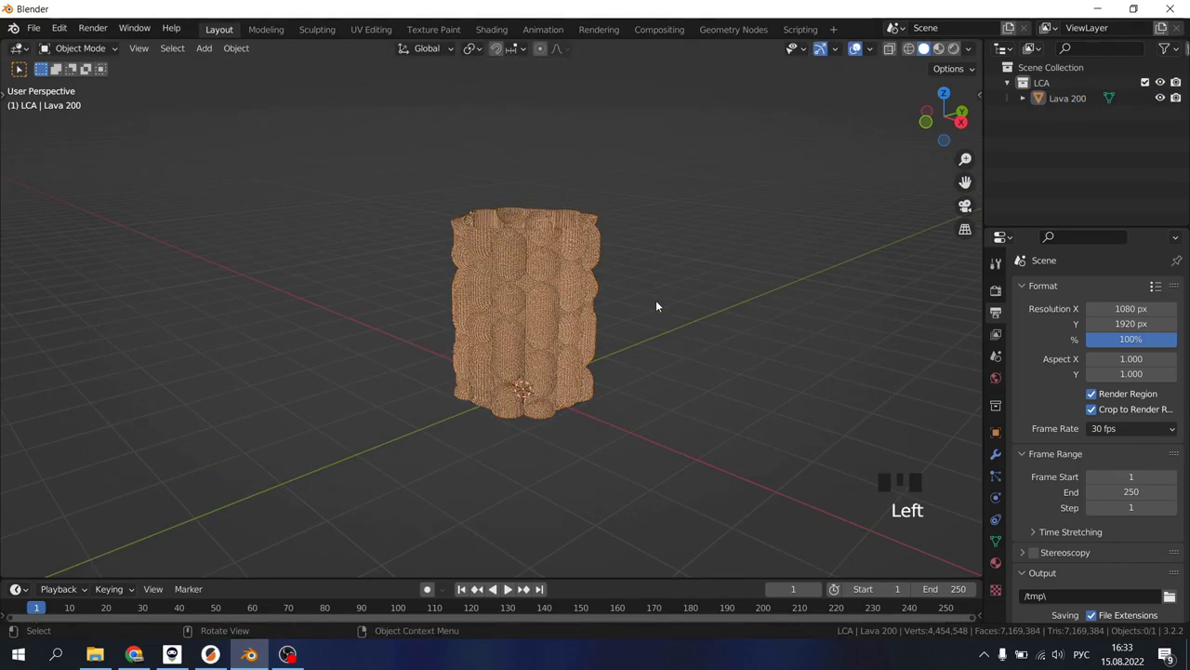
Add a plane scaled 10x, extrude its back edge into a wall and bevel the corner.
key(shift+a)
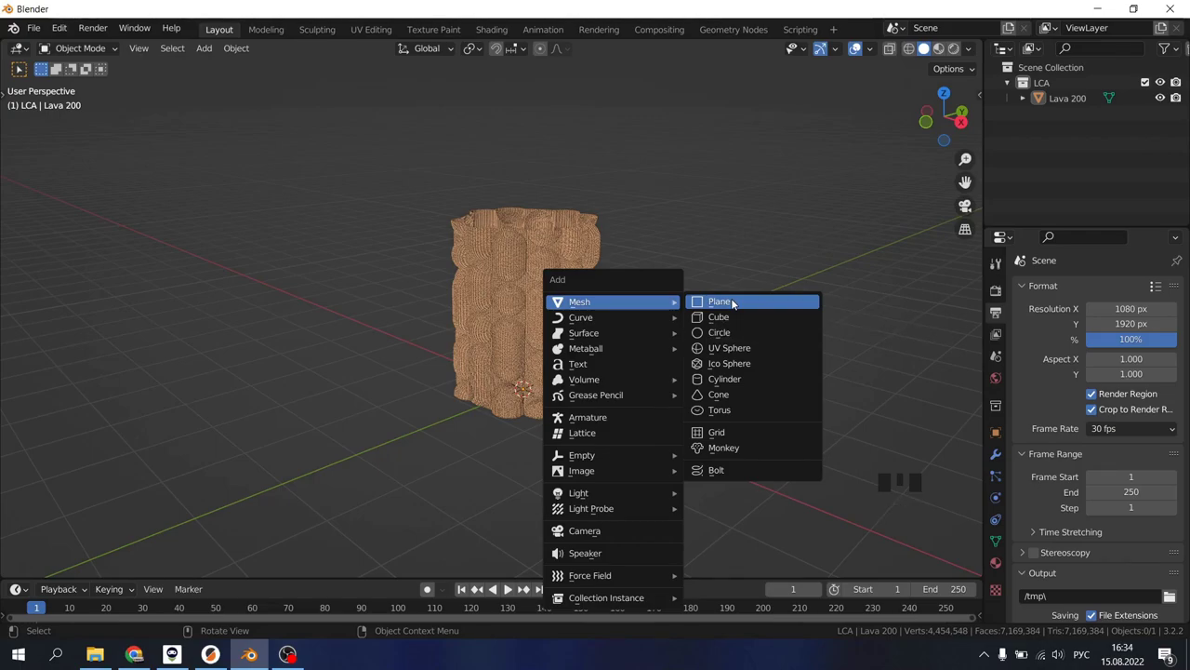
key(s)
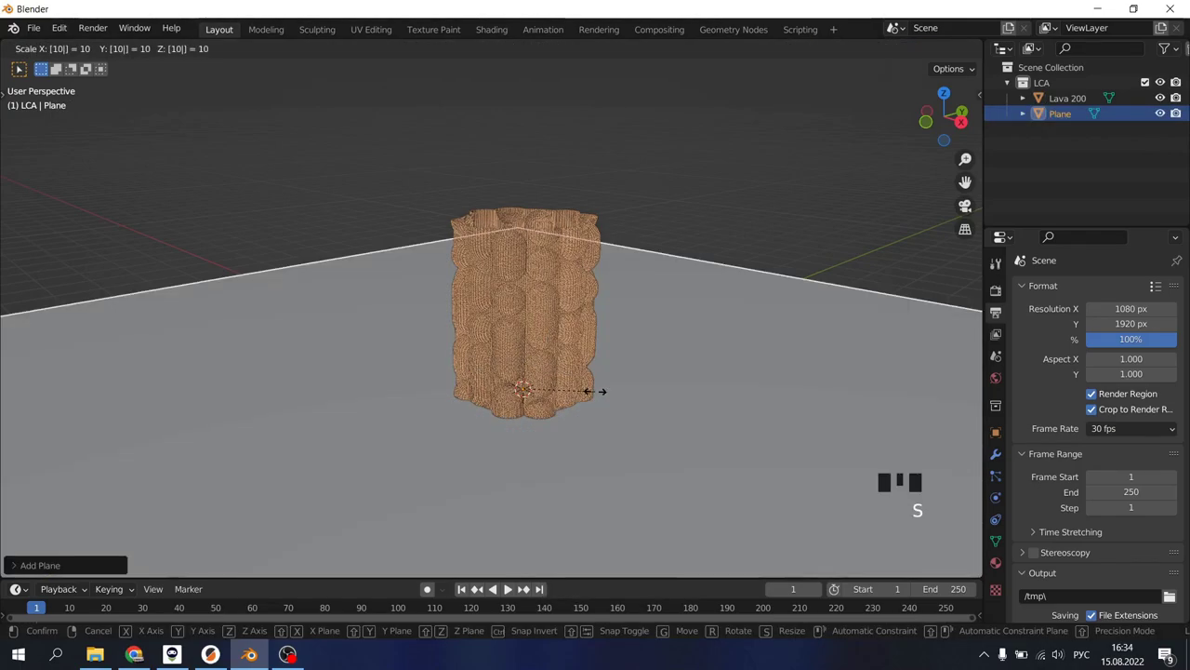
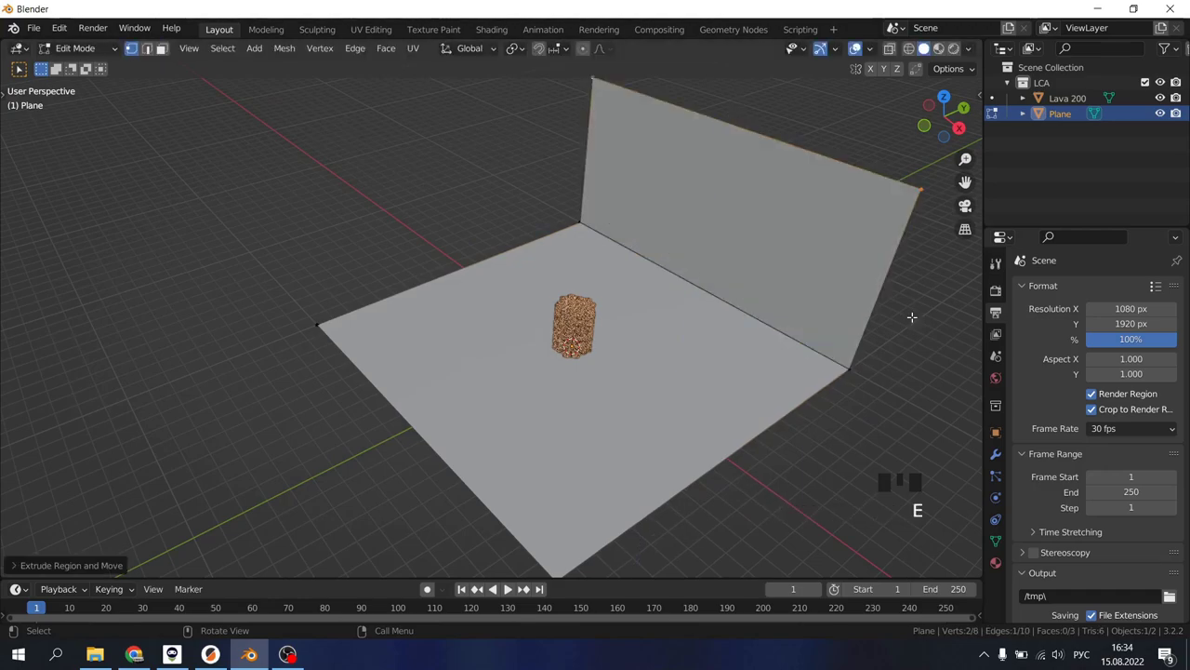
key(ctrl+z)
key(g)
scroll(up, 3)
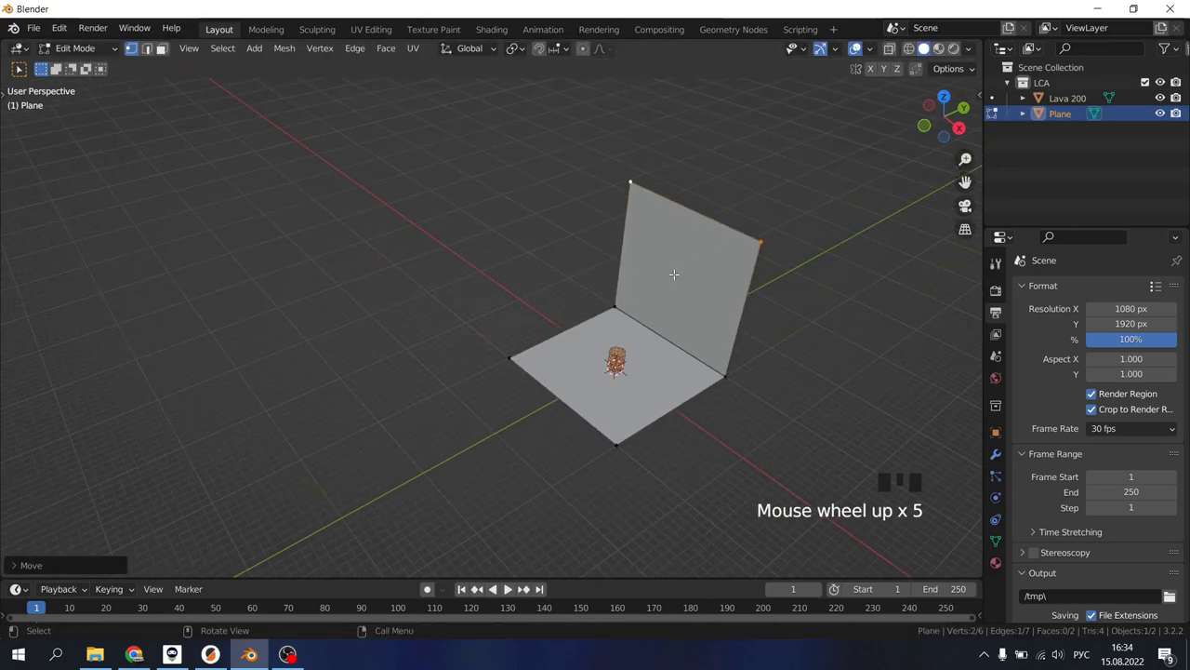
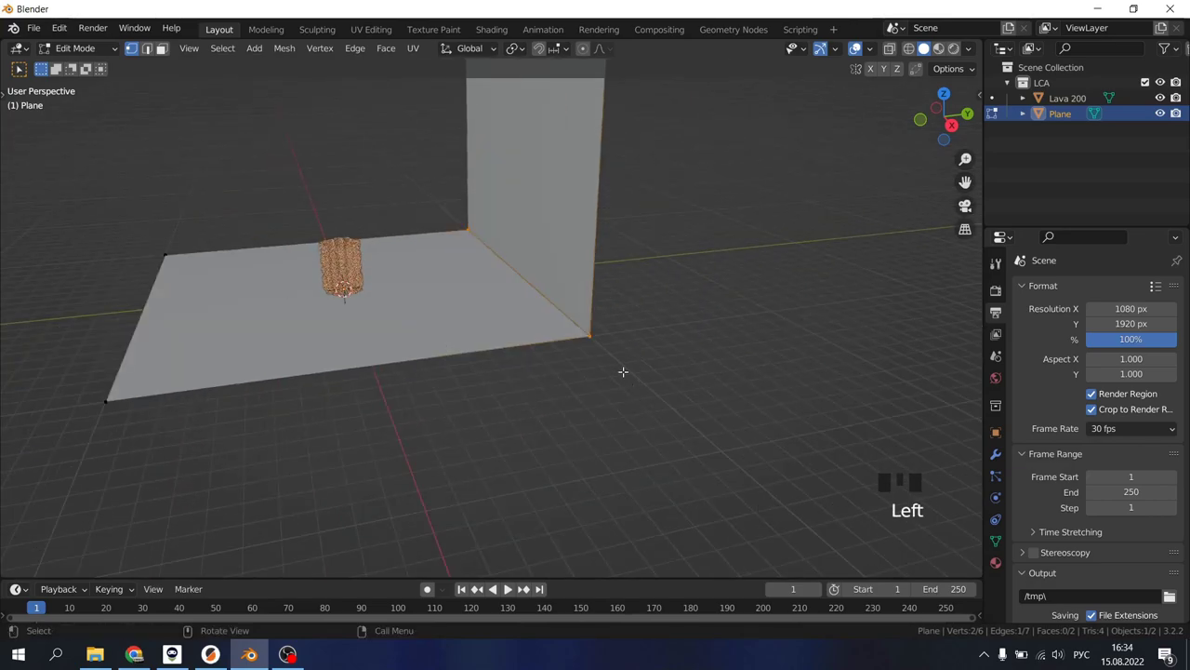
key(ctrl+b)
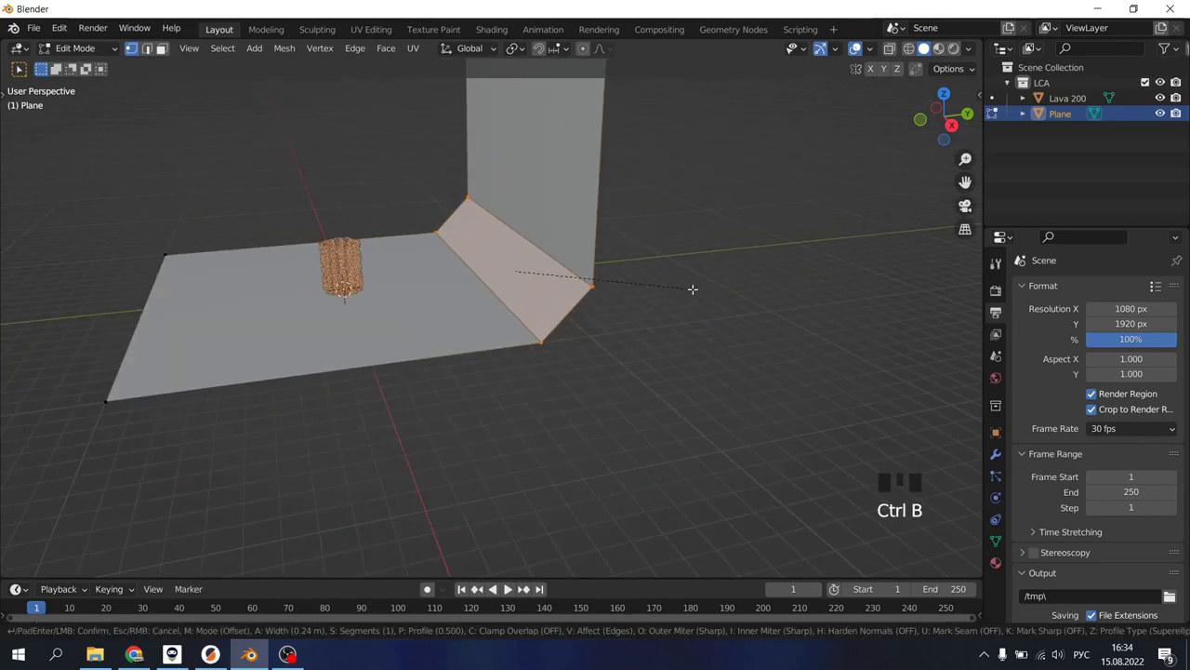
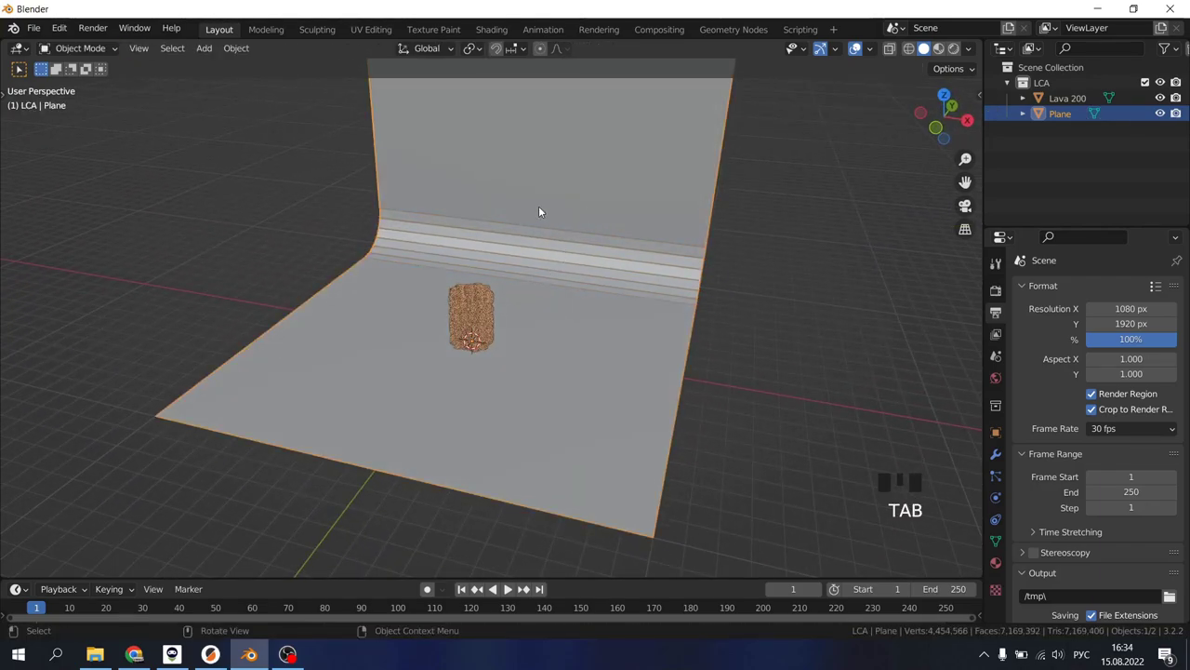
Add a camera to the scene beside the curved backdrop.
drag(542, 209, 358, 302)
scroll(down, 3)
scroll(up, 3)
scroll(down, 3)
drag(424, 267, 426, 292)
scroll(down, 3)
key(shift+a)
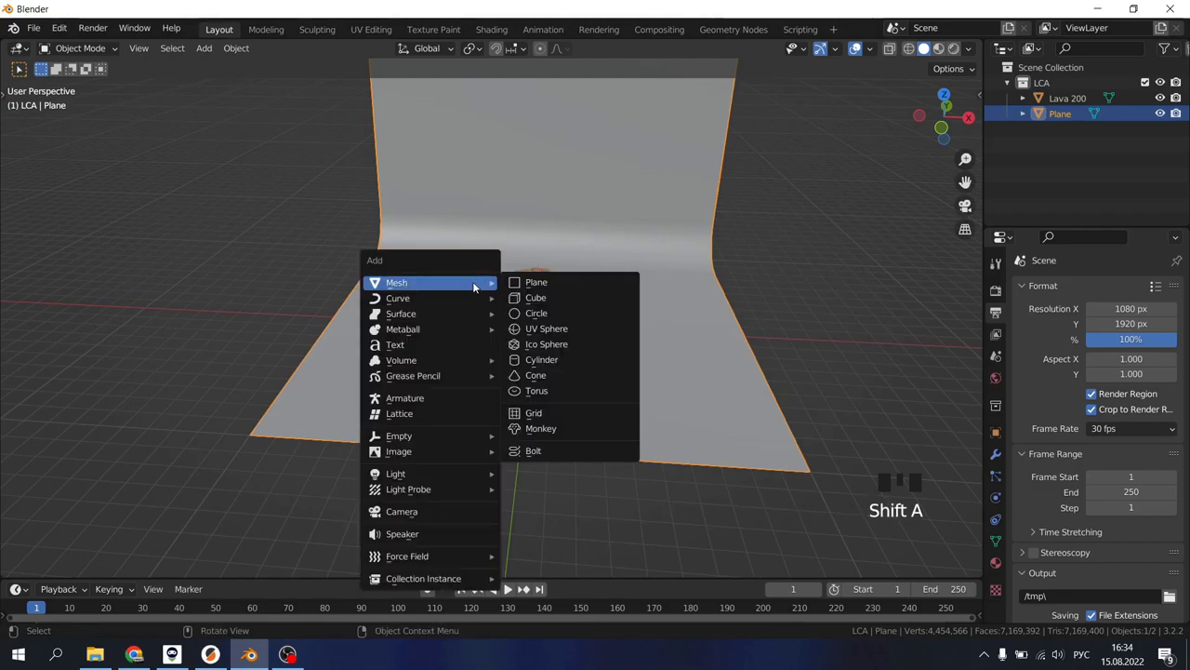
drag(567, 328, 370, 260)
scroll(down, 3)
click(424, 213)
Reset the camera's transforms, turn it upright and move it along the floor to face the vase.
key(s)
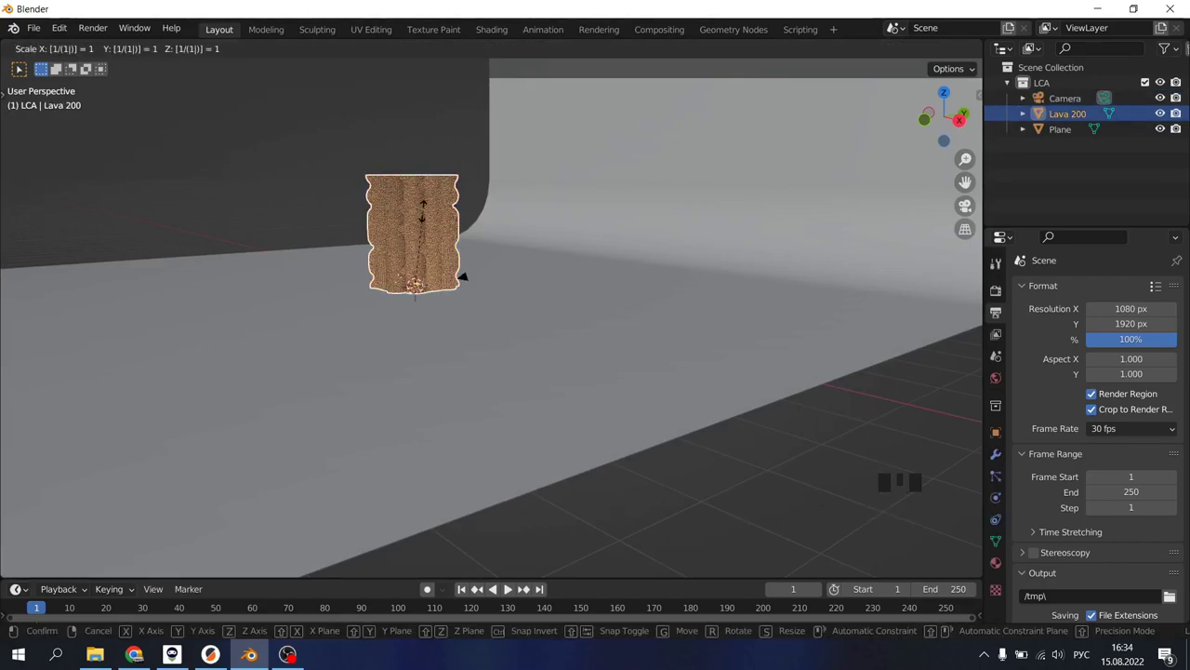
key(KP_Decimal)
scroll(up, 3)
click(824, 256)
scroll(up, 3)
drag(615, 311, 603, 273)
key(alt+g)
key(alt+r)
scroll(up, 3)
drag(623, 336, 609, 348)
key(r)
drag(628, 313, 718, 308)
key(g)
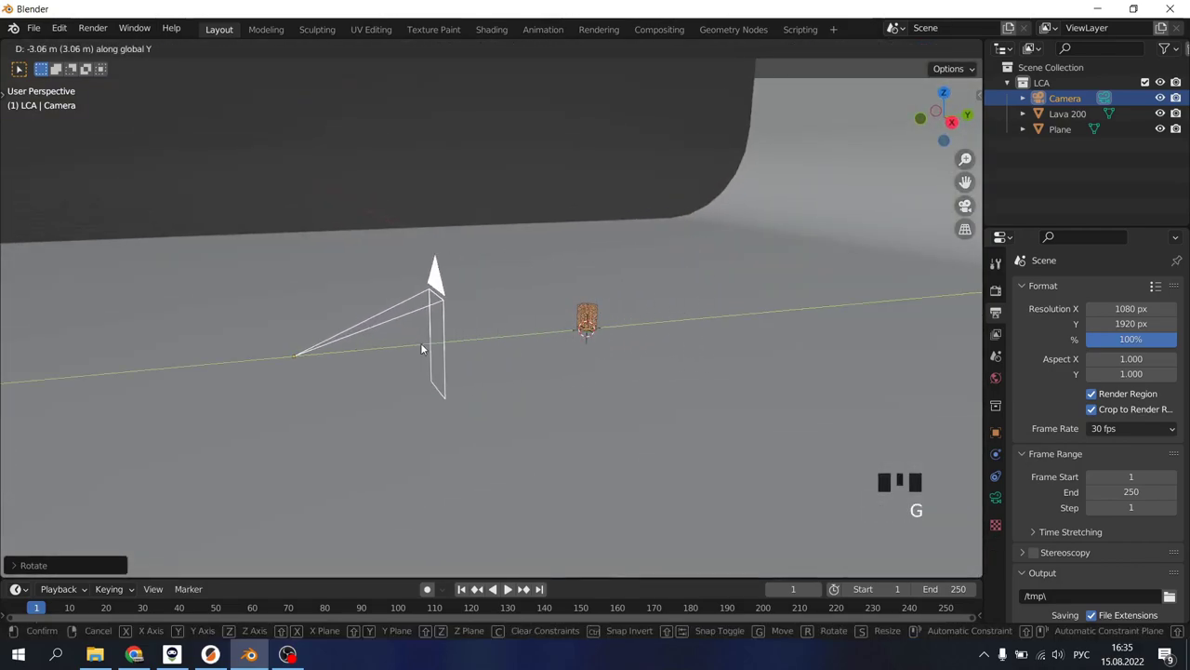
Confirm the camera position and set the render resolution to portrait 1080×1920.
key(g)
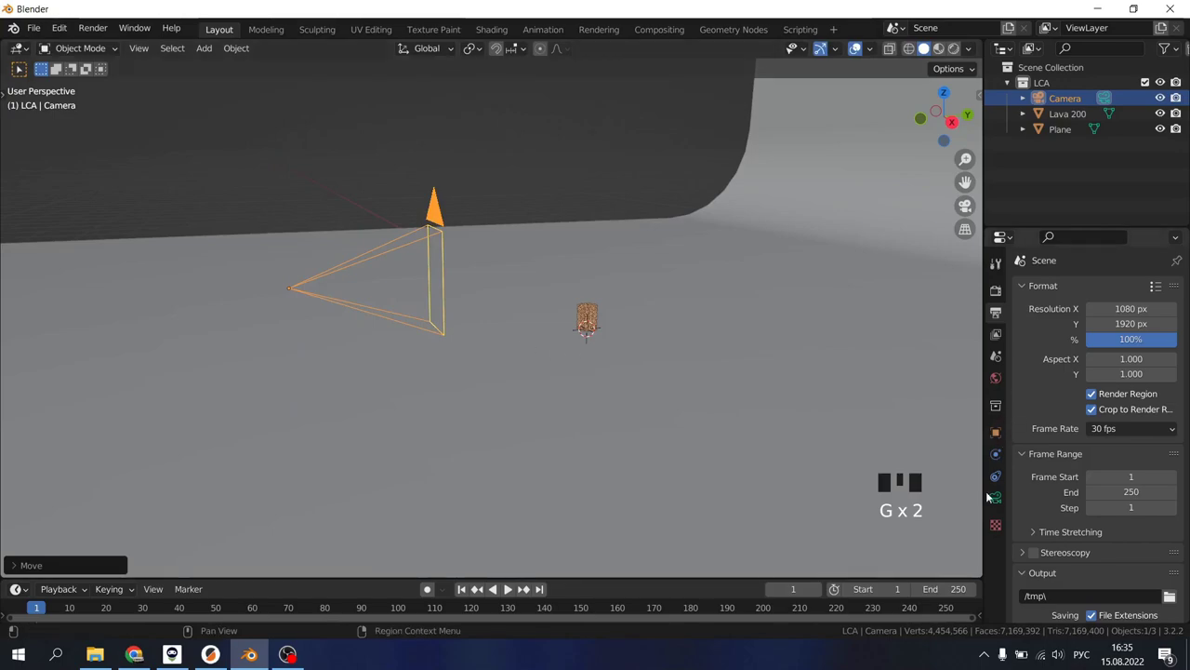
click(1003, 497)
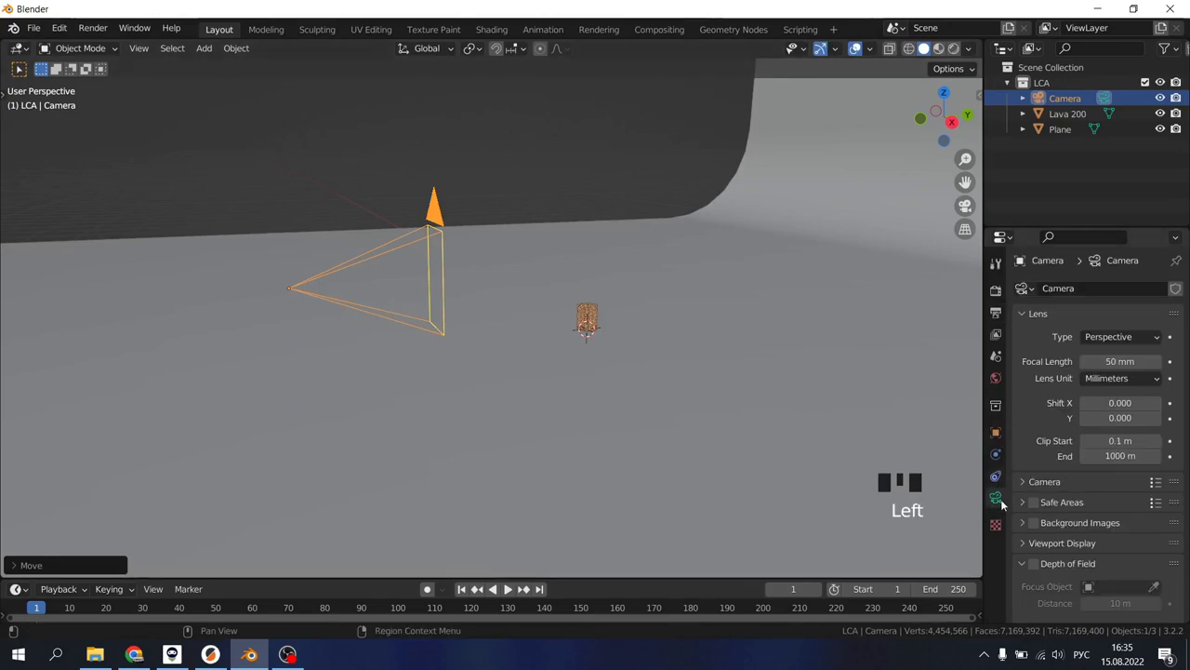
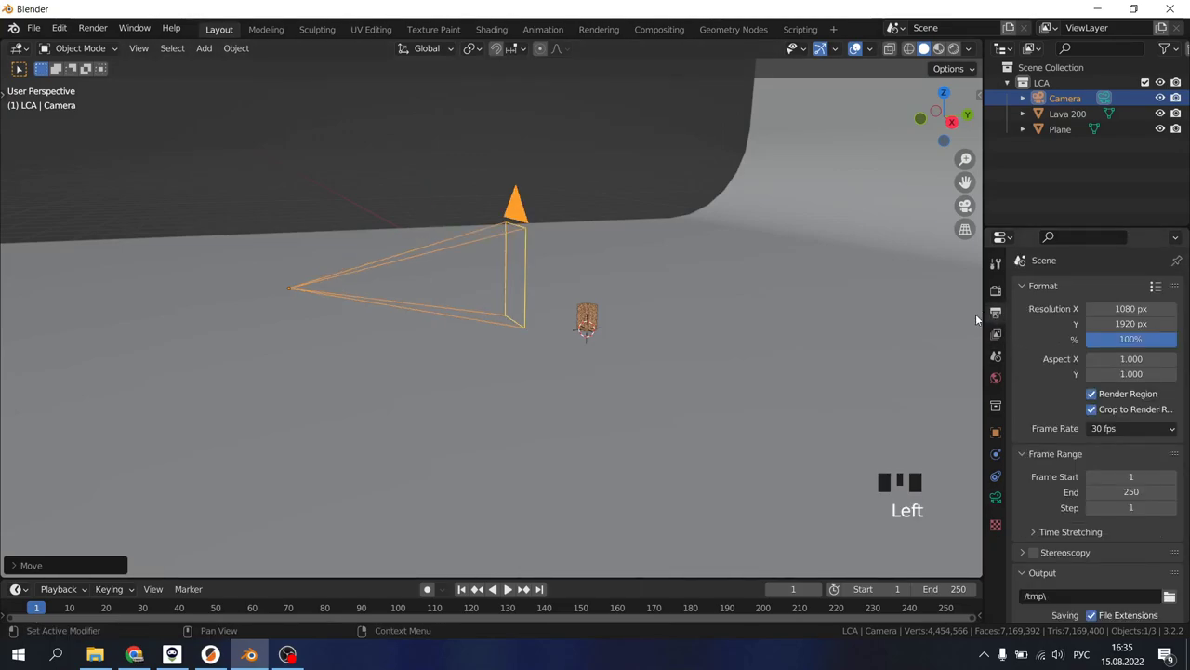
drag(492, 313, 1129, 335)
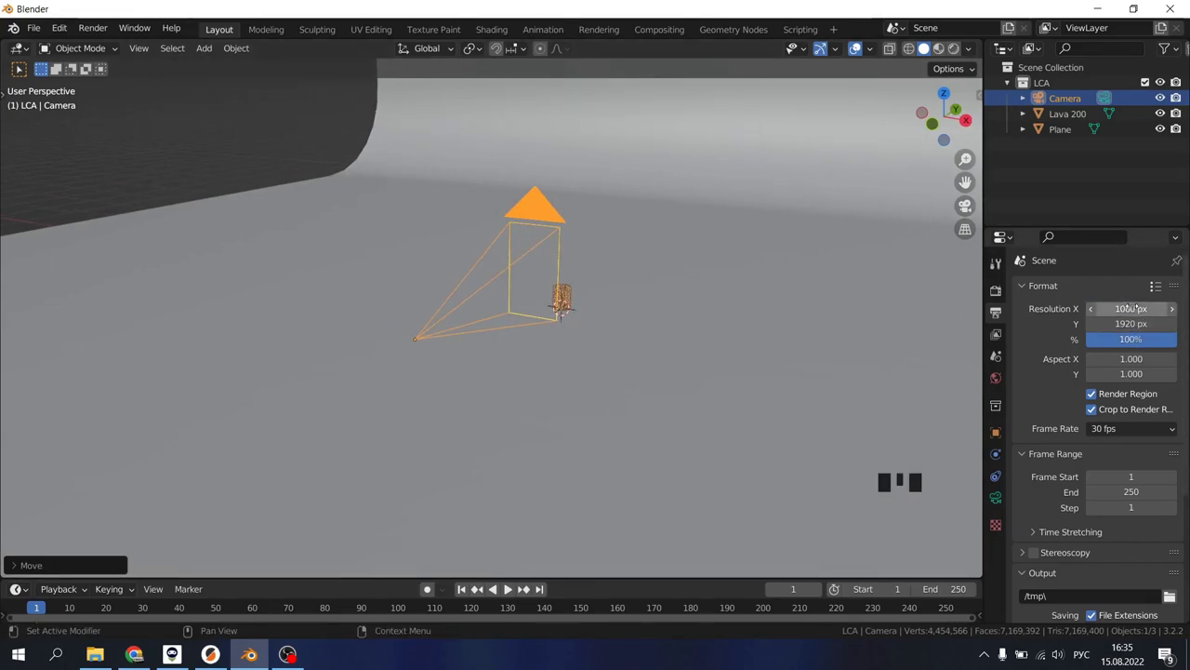
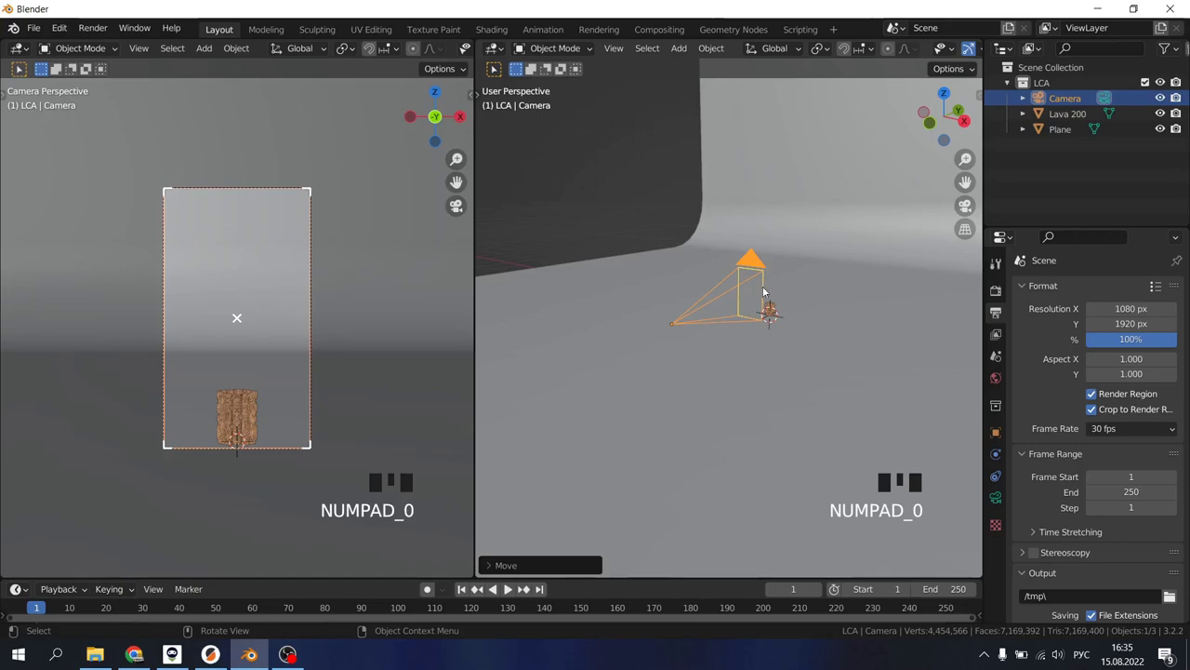
Move the camera along the Y axis closer to the vase.
drag(774, 287, 750, 314)
scroll(down, 3)
key(g)
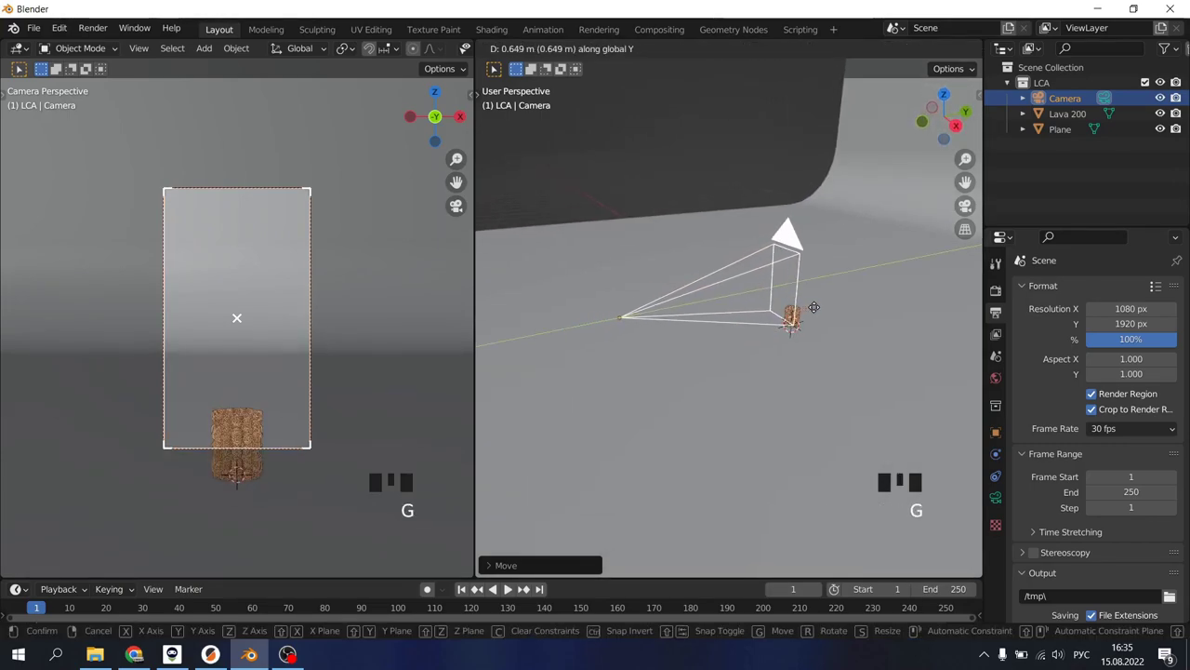
key(g)
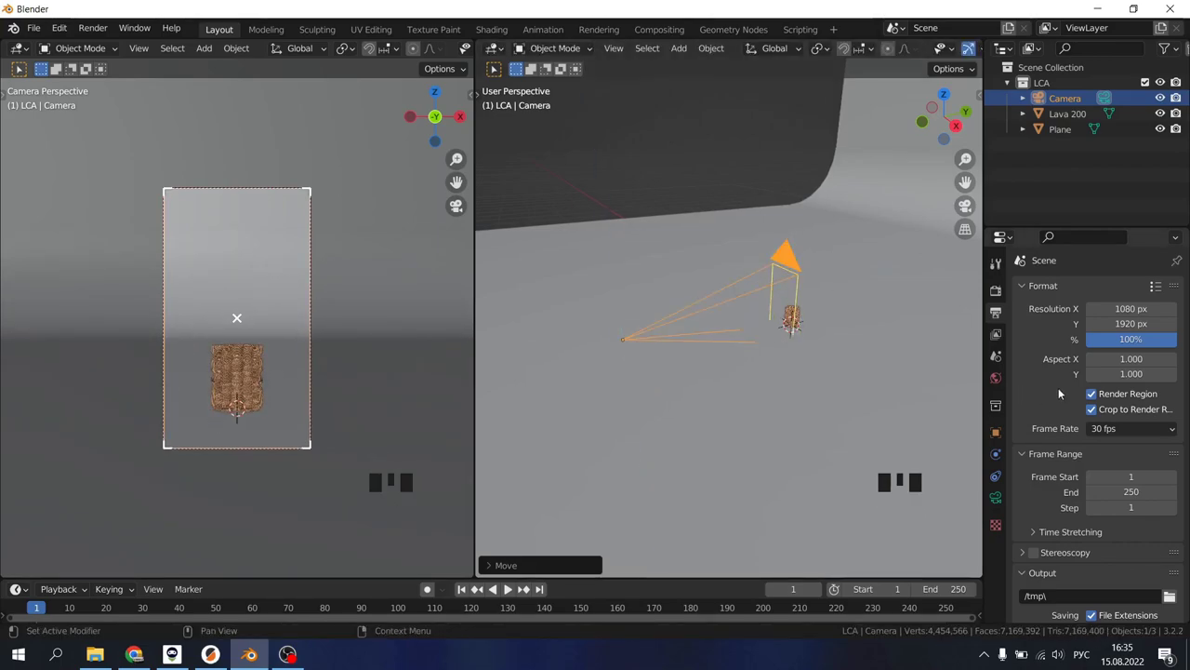
scroll(down, 3)
scroll(up, 3)
Lower the camera along Z to centre the vase and look through it with the 80 mm lens.
key(g)
key(g)
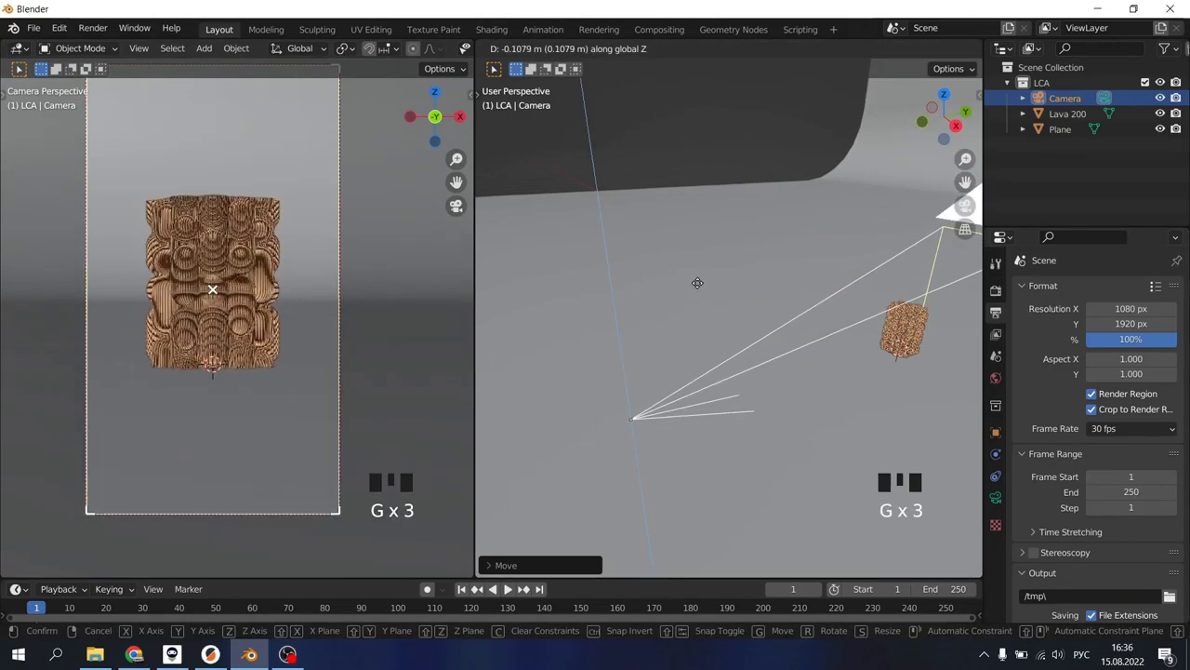
scroll(up, 3)
drag(292, 317, 291, 329)
scroll(up, 3)
key(KP_0)
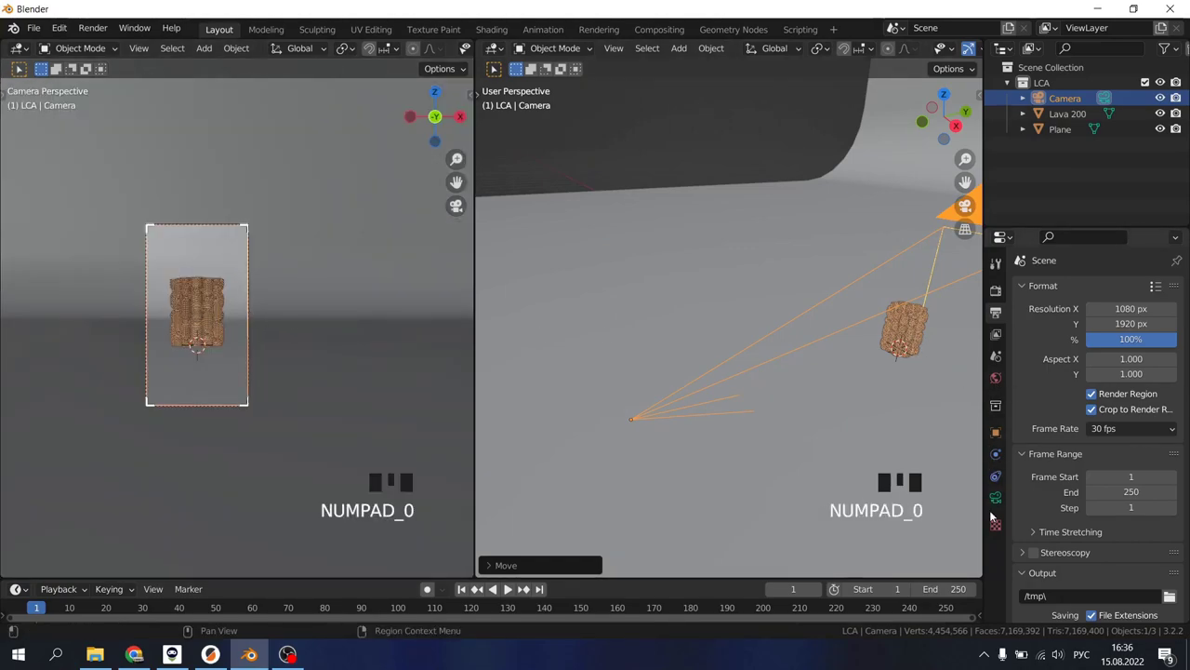
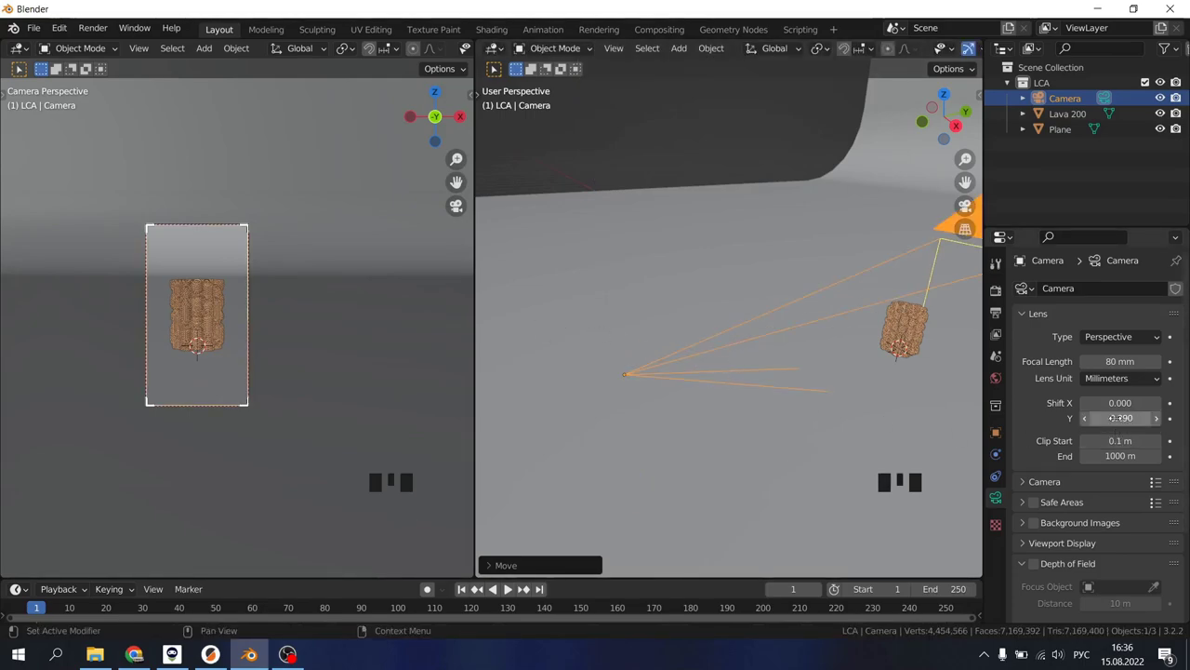
Set the world colour to a Nishita Sky Texture with strength 0.1.
scroll(up, 3)
click(998, 293)
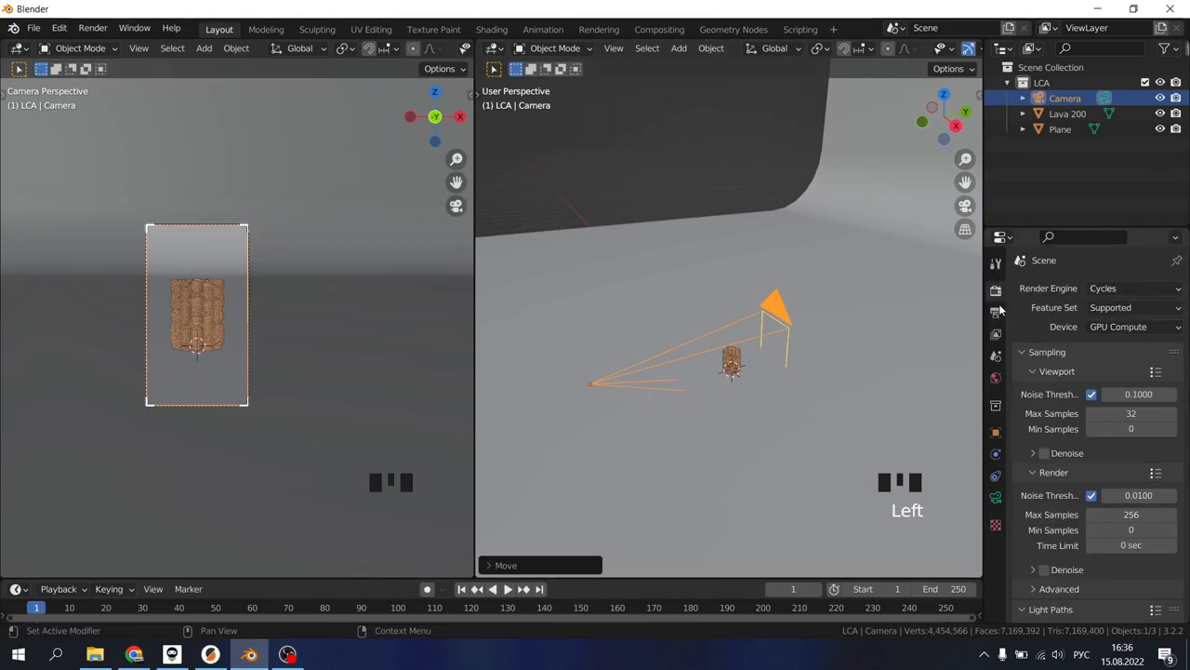
click(1002, 504)
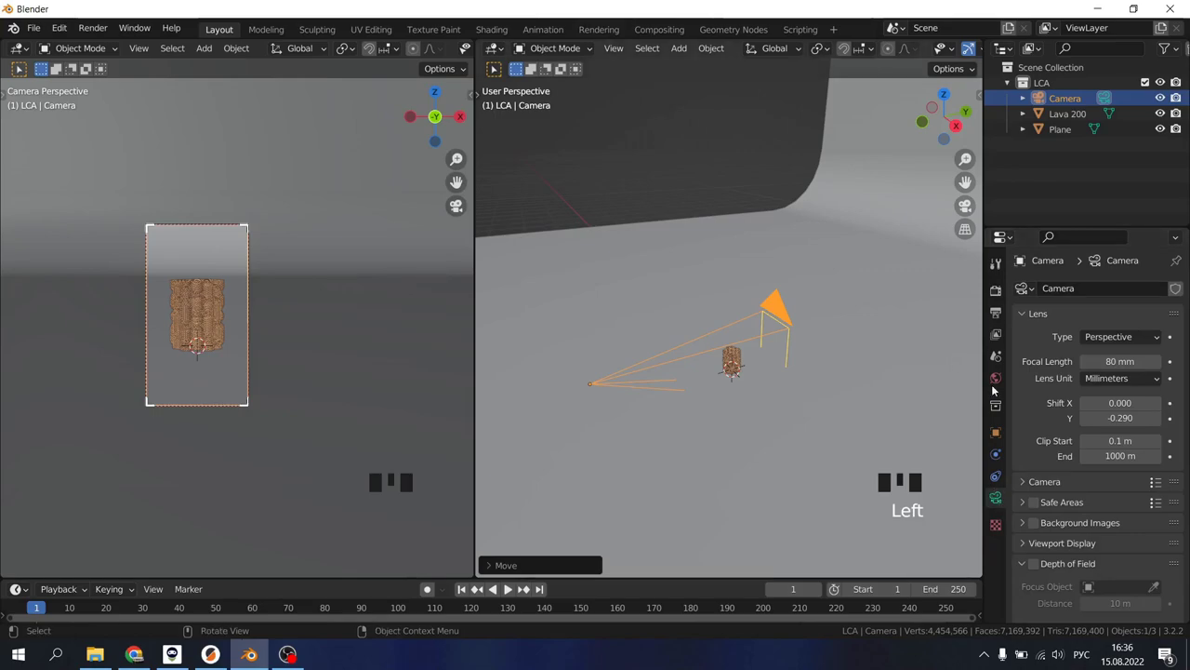
click(1003, 378)
click(1092, 360)
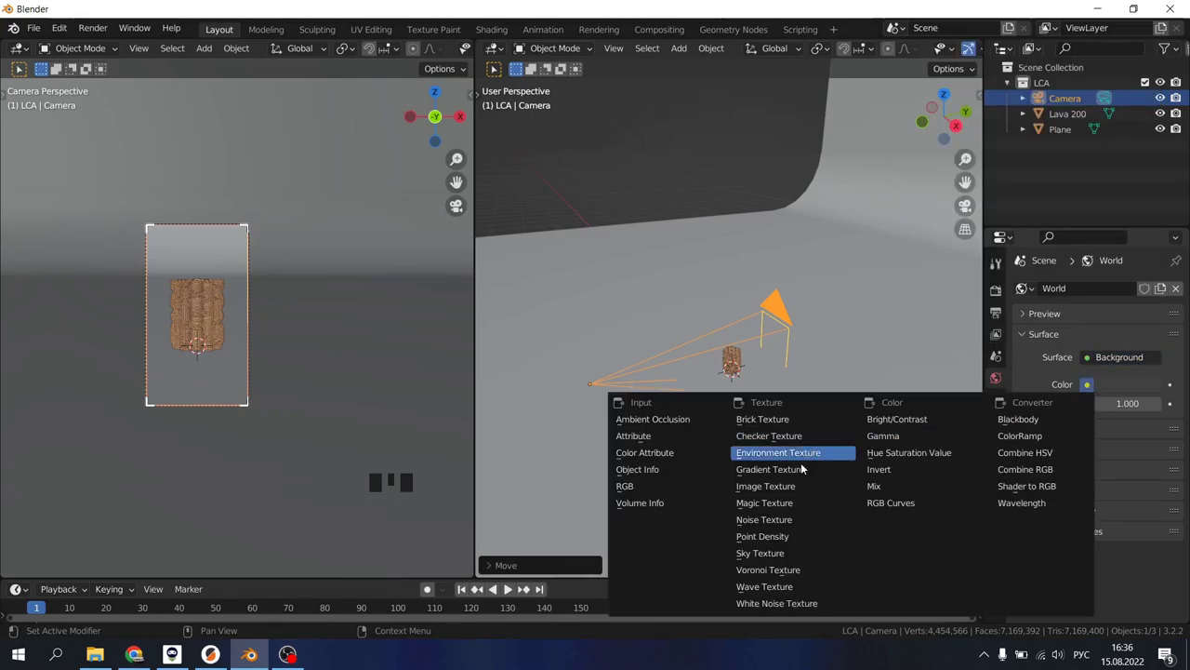
drag(803, 555, 263, 319)
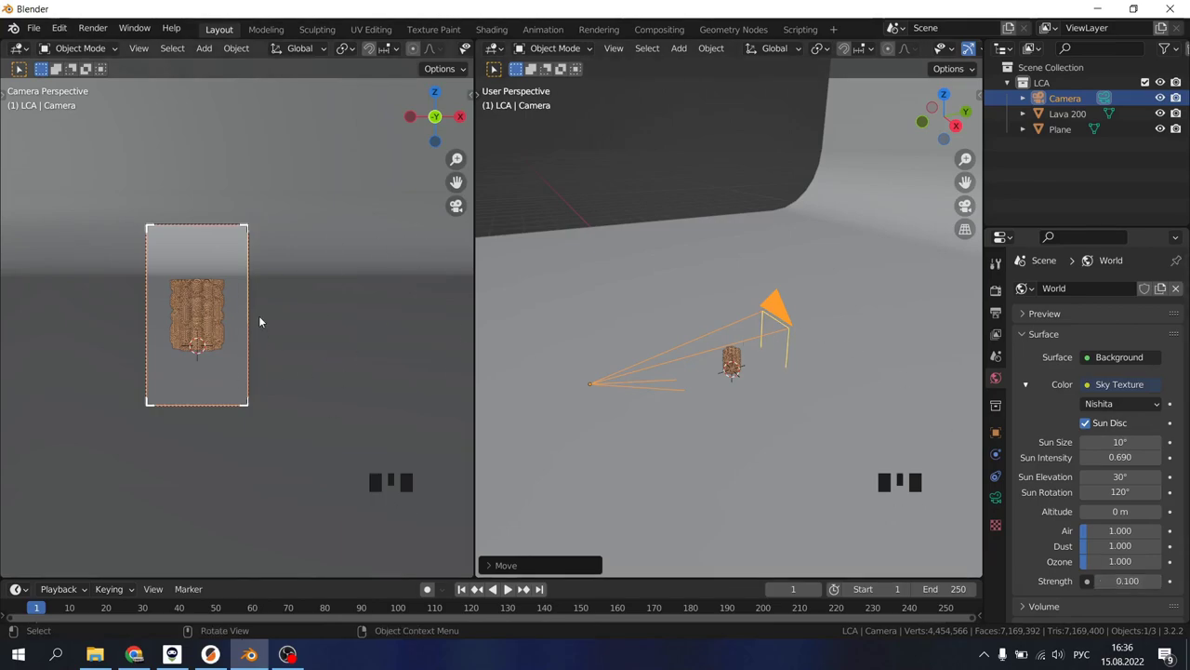
Switch the camera view to Rendered shading and select the vase to show its Principled BSDF material.
key(z)
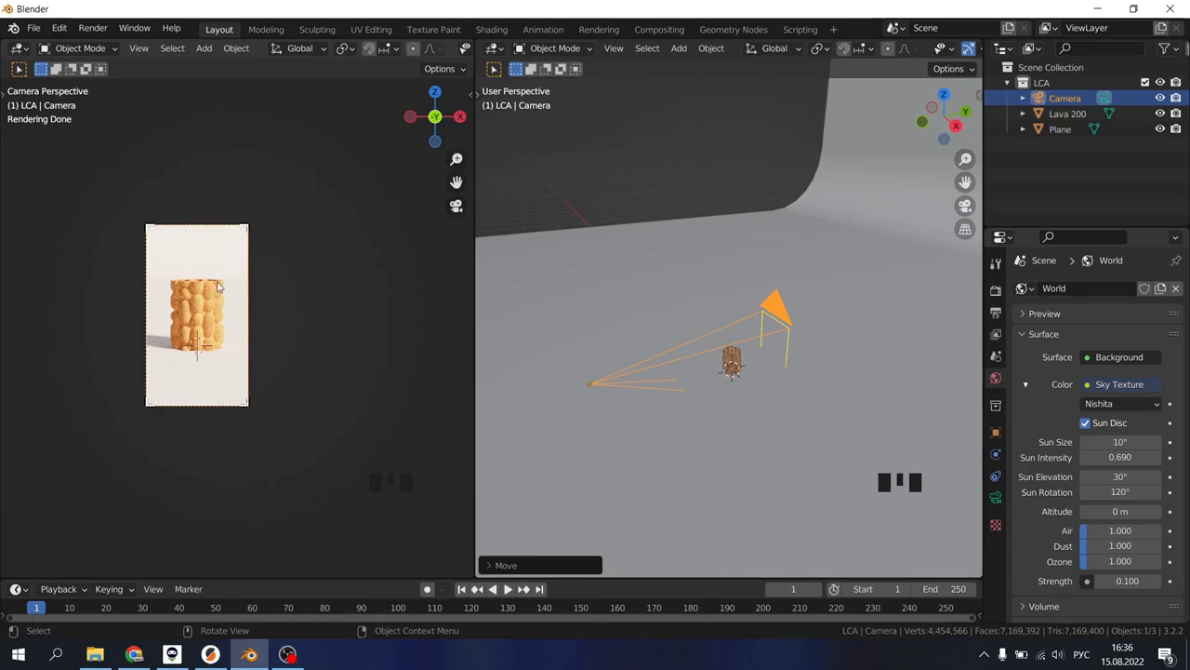
scroll(down, 3)
scroll(down, 3)
scroll(down, 3)
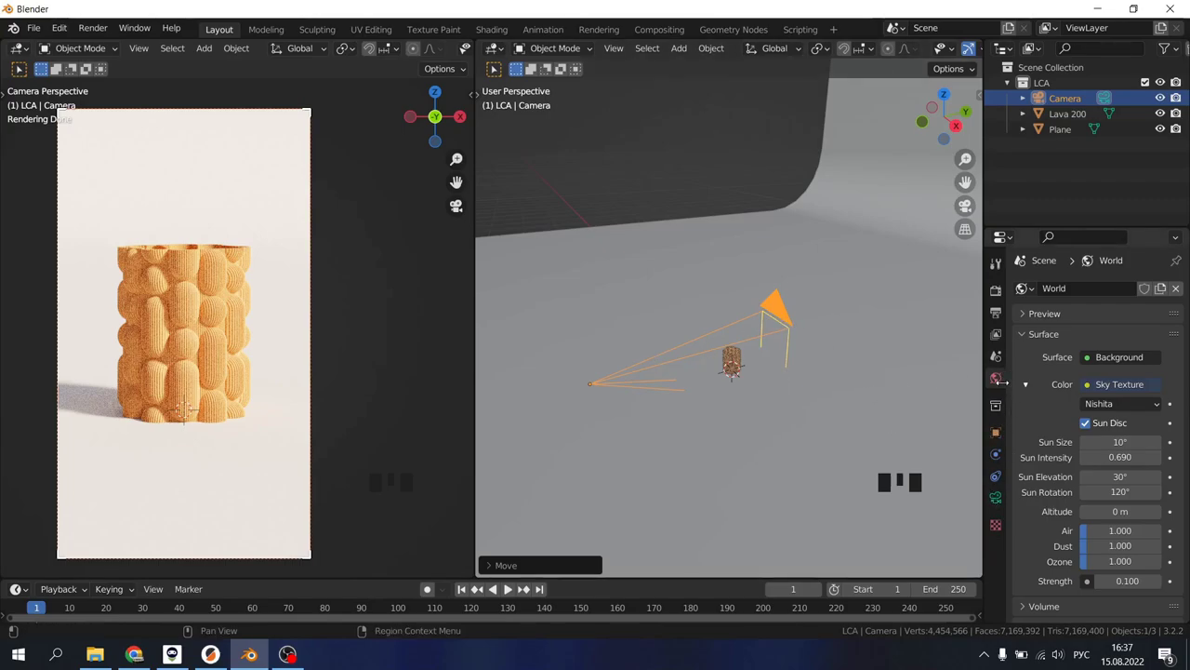
click(735, 357)
Pick a saturated orange for material_1's Base Color, then select the backdrop plane.
scroll(down, 3)
click(1000, 562)
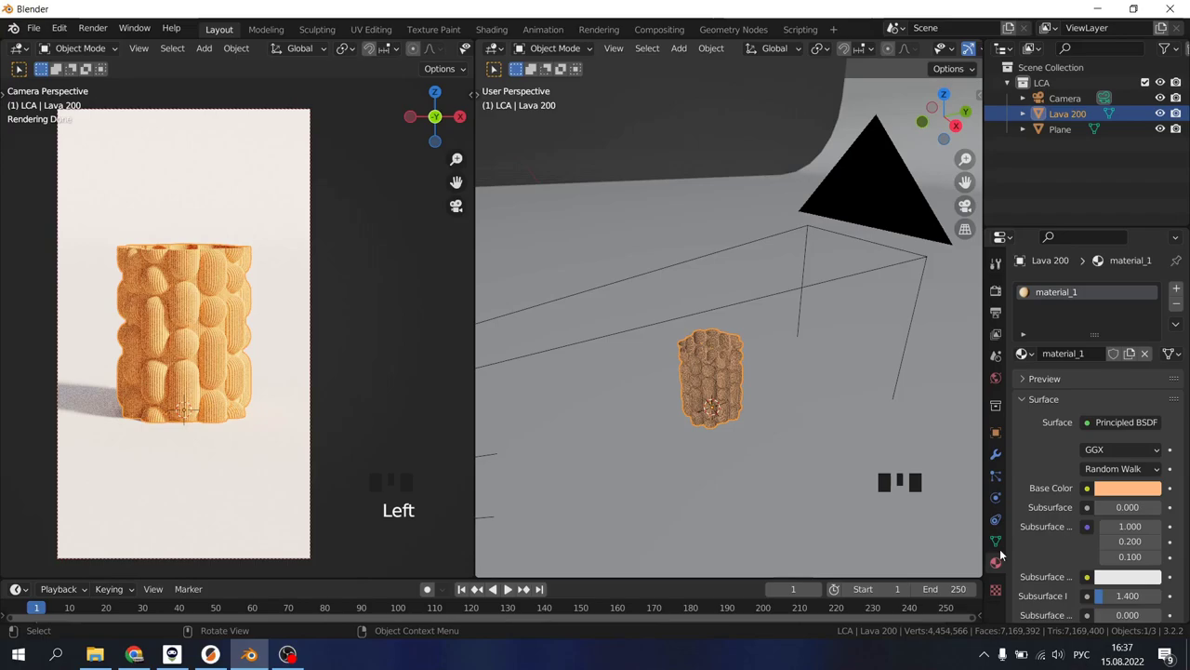
click(1115, 494)
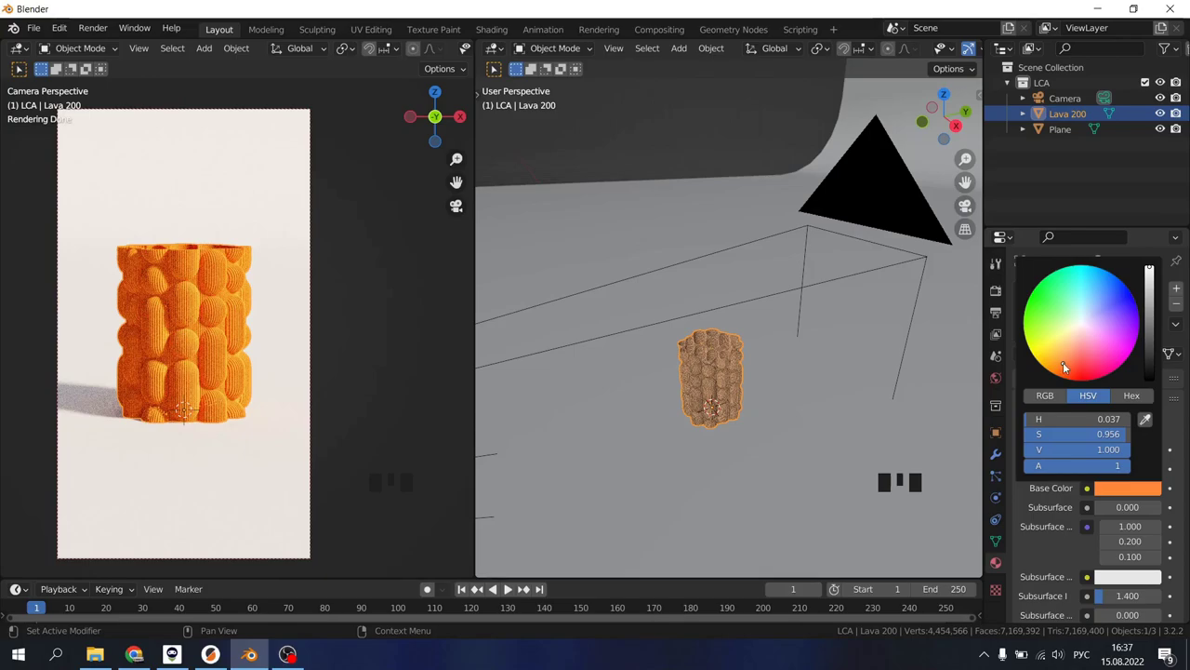
click(671, 204)
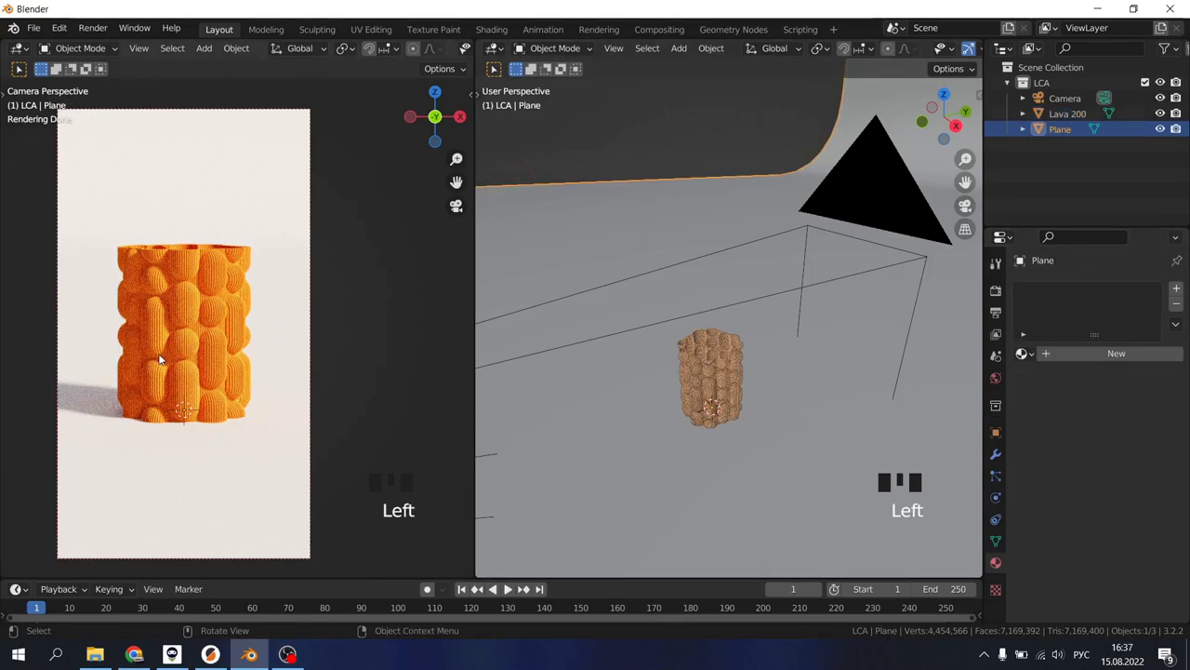
scroll(up, 3)
scroll(down, 3)
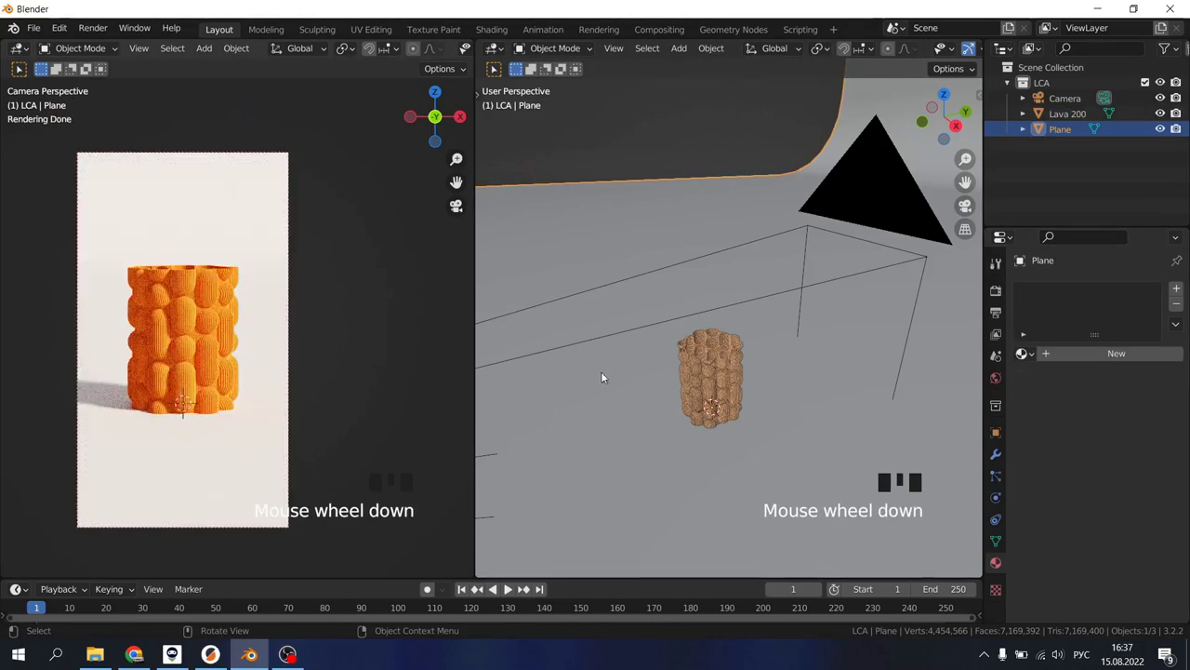
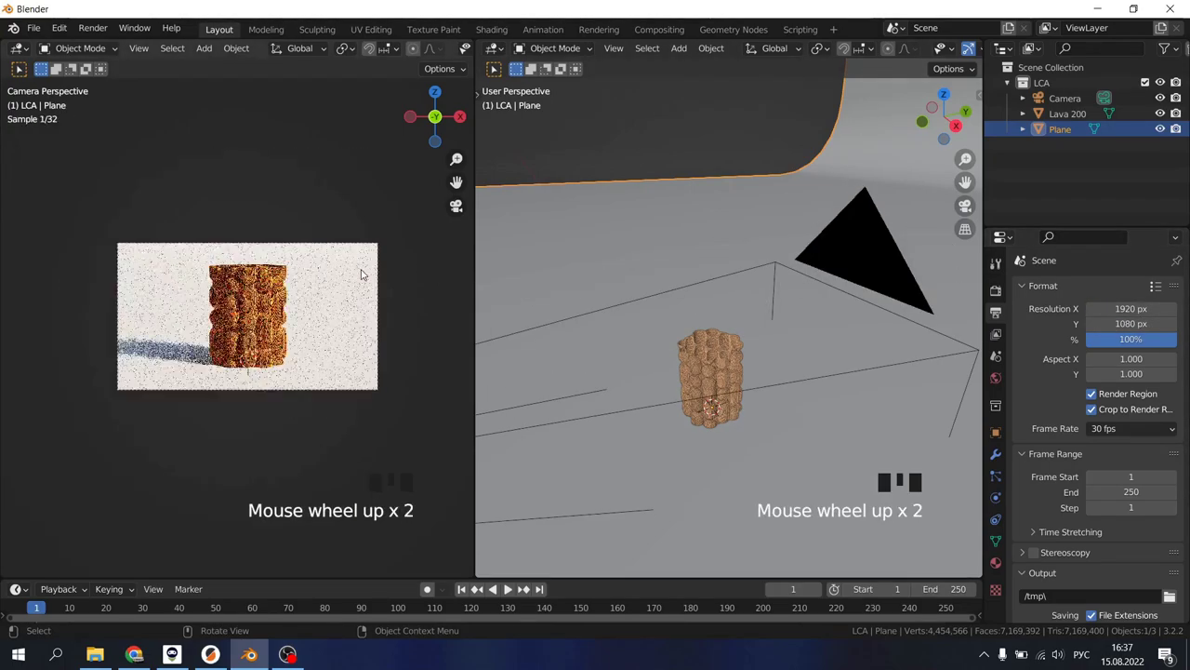
Set the output resolution to landscape 1920×1080.
scroll(down, 3)
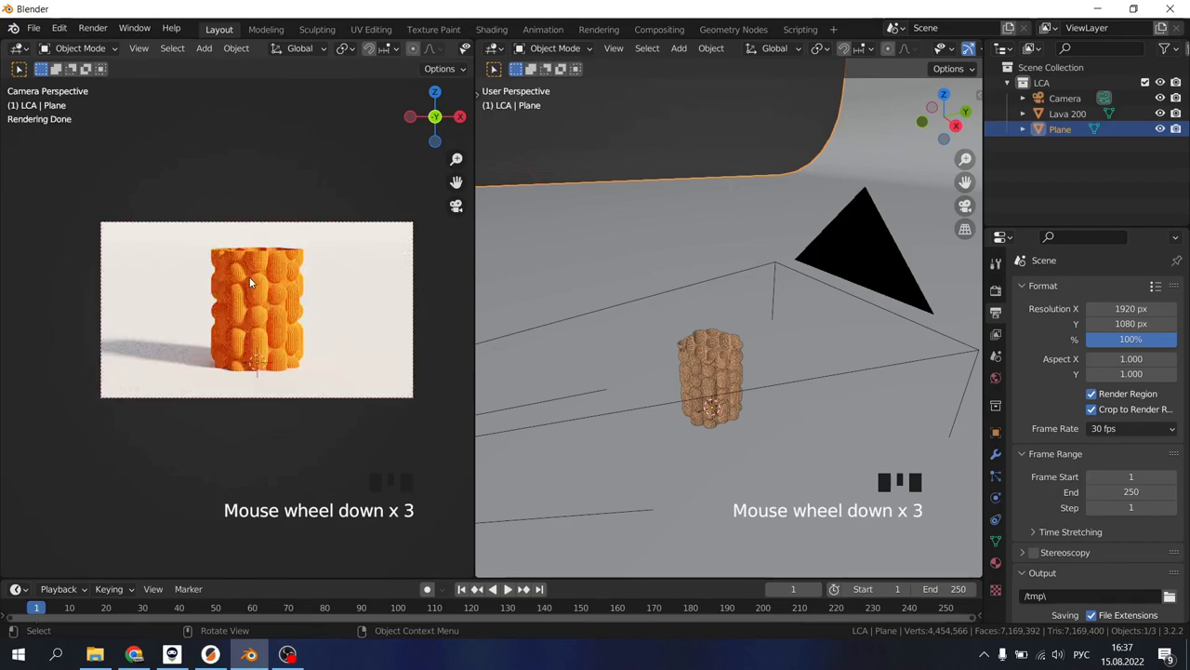
scroll(down, 3)
Launch the final 1920x1080 render and show the Cycles GPU sampling panel at 256 render samples.
drag(104, 29, 133, 52)
scroll(down, 3)
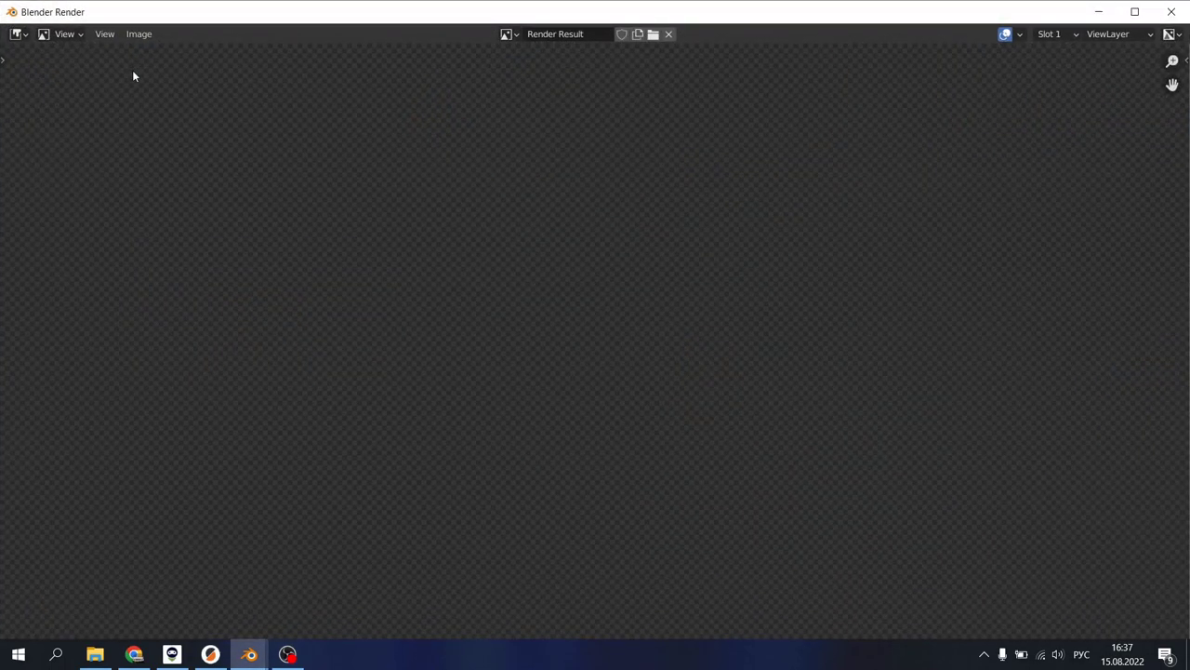
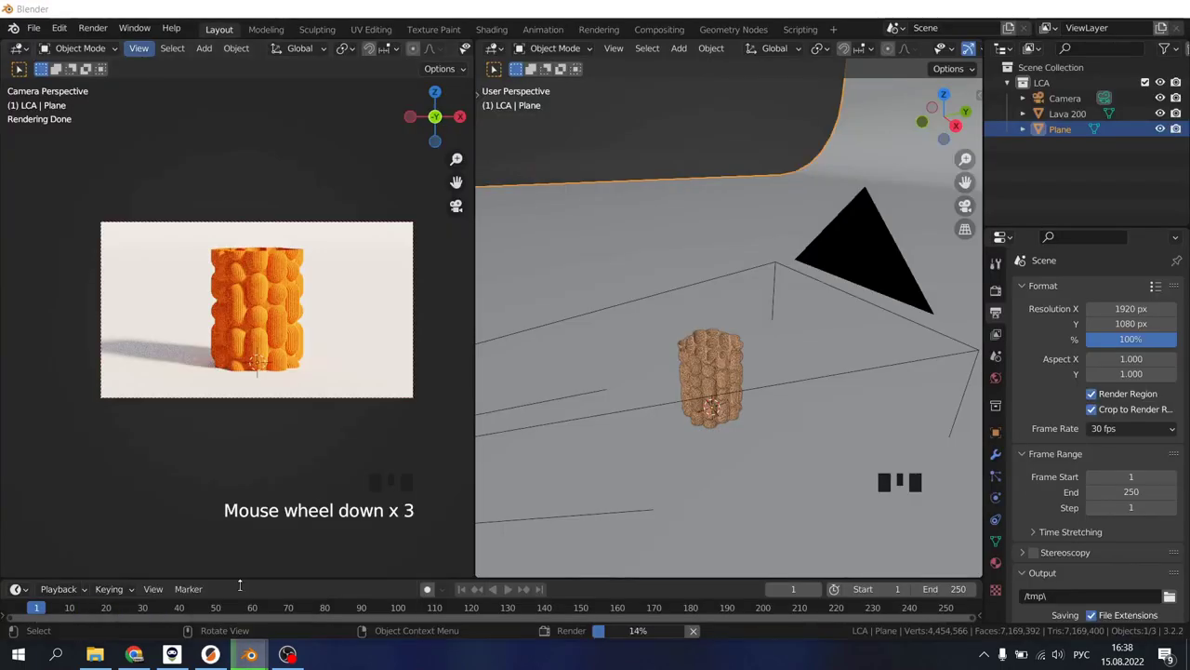
click(999, 294)
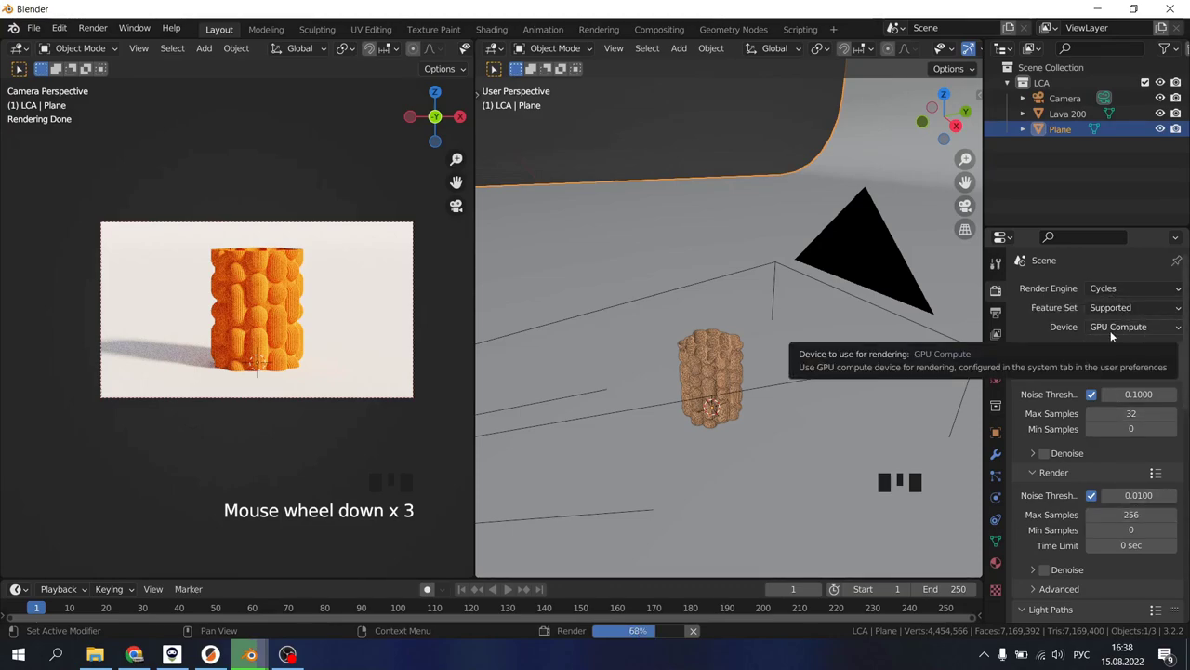
scroll(down, 3)
scroll(down, 3)
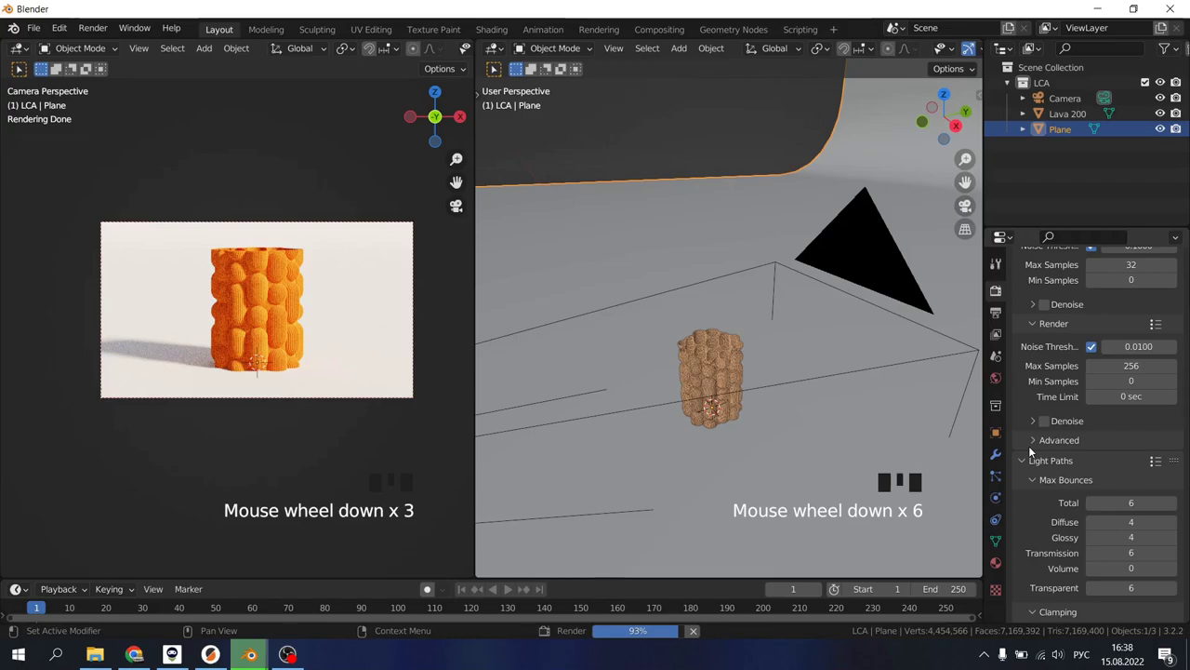
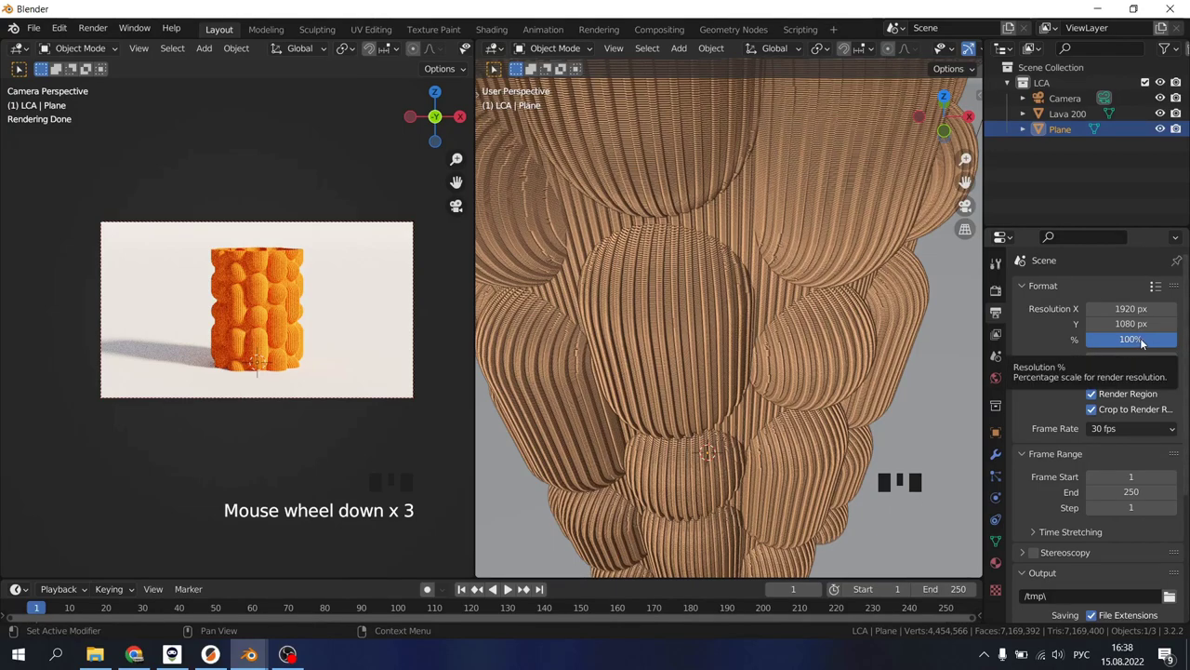
Zoom and orbit the viewport to inspect the vase's ribbed surface while the render finishes.
scroll(up, 3)
drag(659, 233, 170, 309)
scroll(up, 3)
scroll(down, 3)
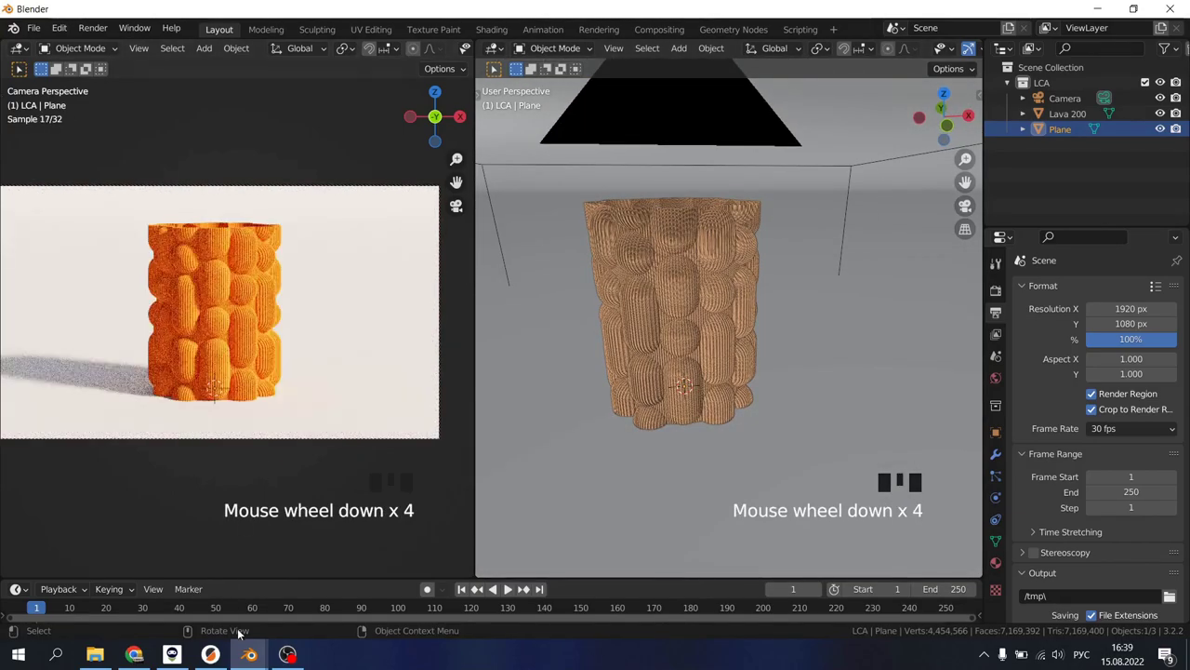